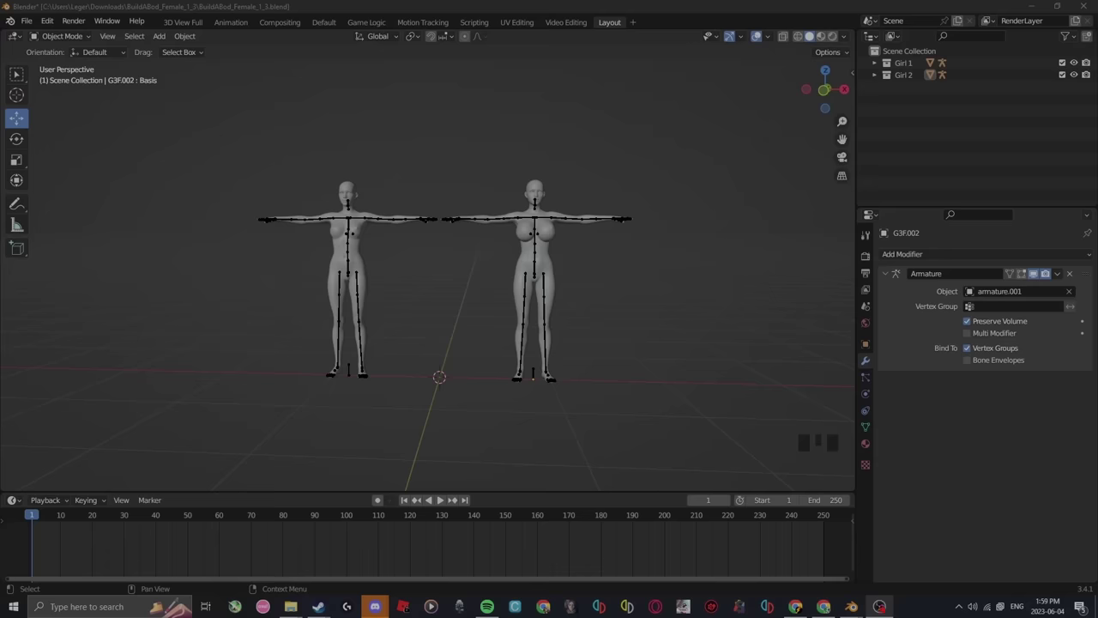
# Orbit and zoom the viewport to frame the two rigged figures before hiding Girl 1
pyautogui.moveTo(524, 298); pyautogui.dragTo(522, 300)
pyautogui.scroll(3)
pyautogui.moveTo(539, 265); pyautogui.dragTo(772, 336)
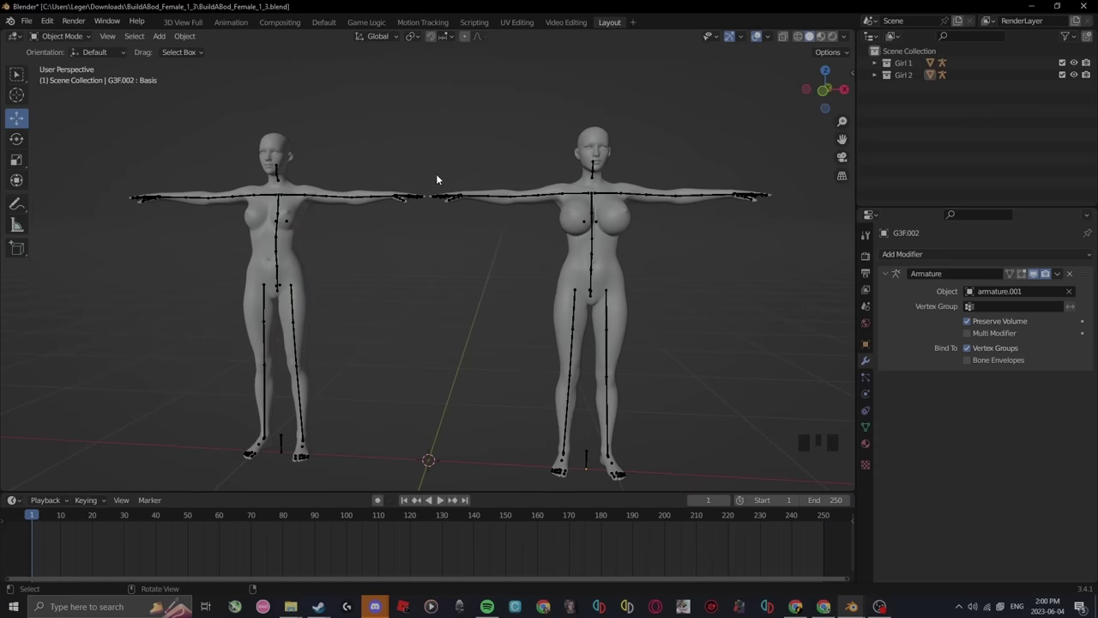
pyautogui.moveTo(518, 297); pyautogui.dragTo(644, 295)
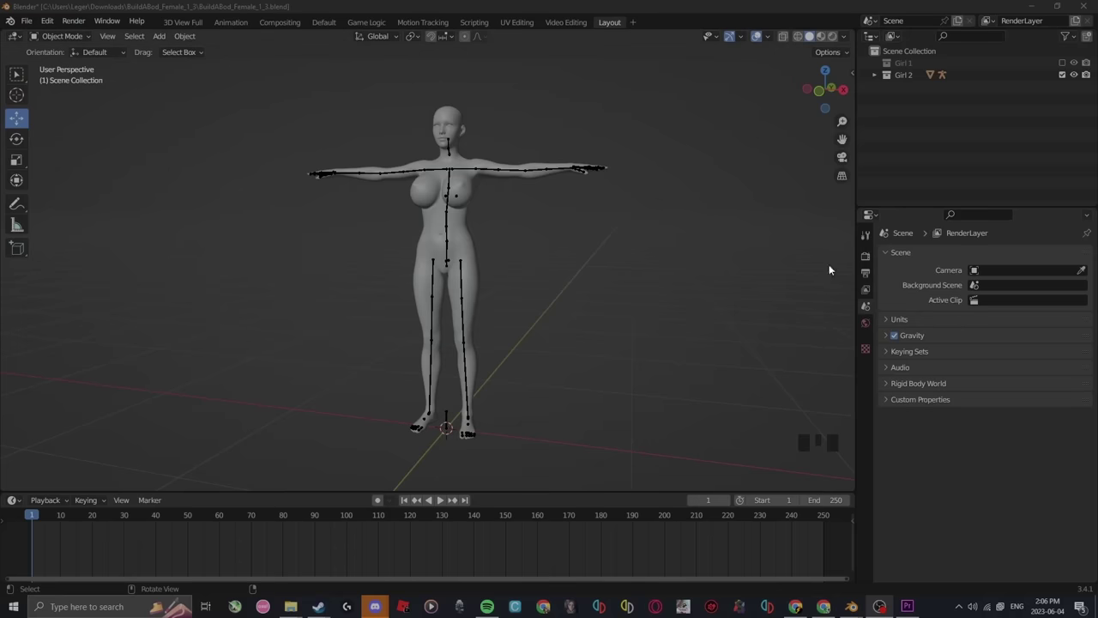
# Add a cube via Shift+A and raise its Subdivision Surface viewport level to 2 to round it
pyautogui.moveTo(562, 278); pyautogui.dragTo(567, 187)
pyautogui.press('shift+a')
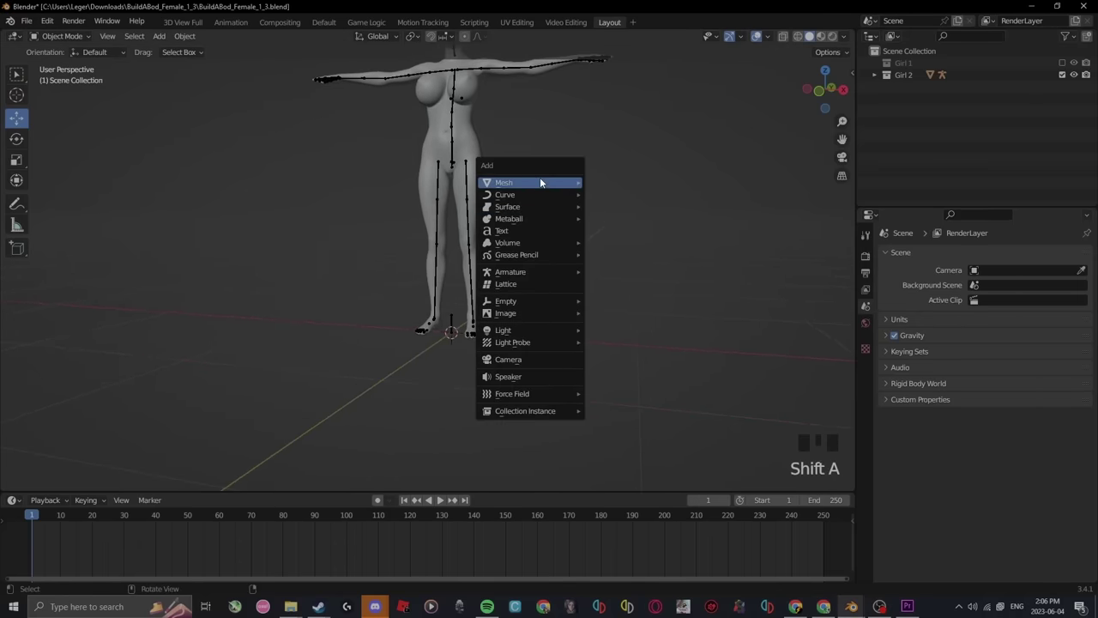
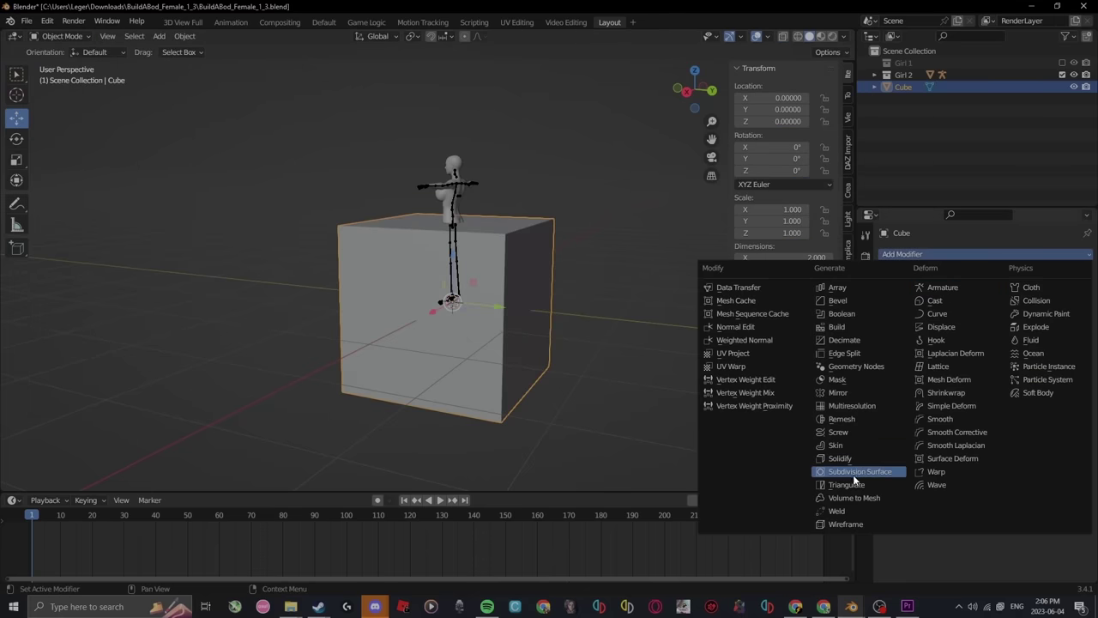
pyautogui.moveTo(855, 477); pyautogui.dragTo(956, 333)
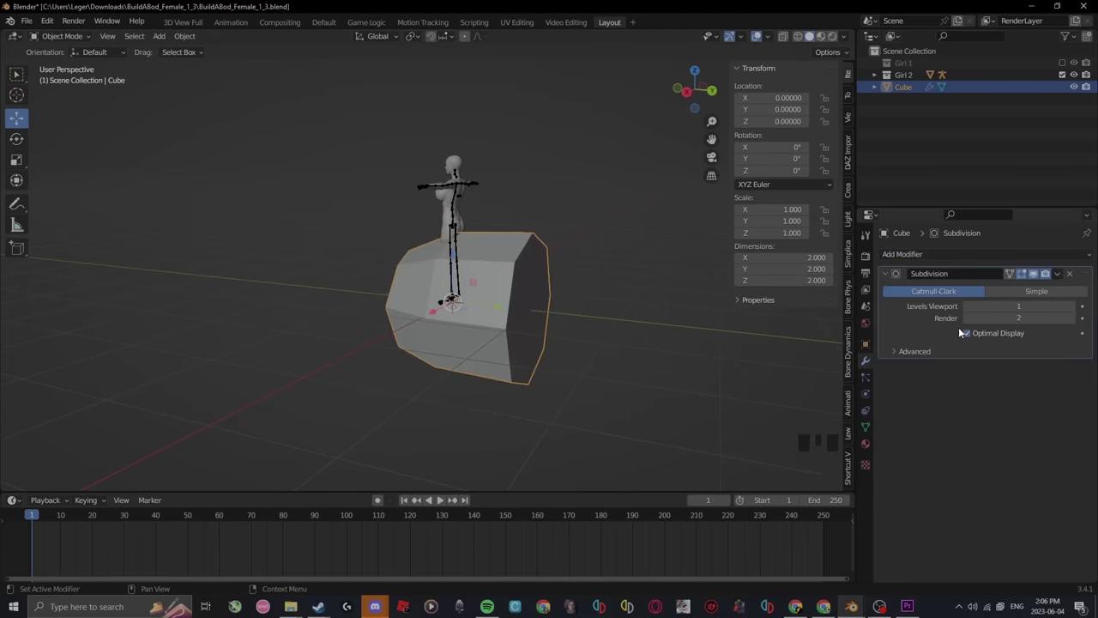
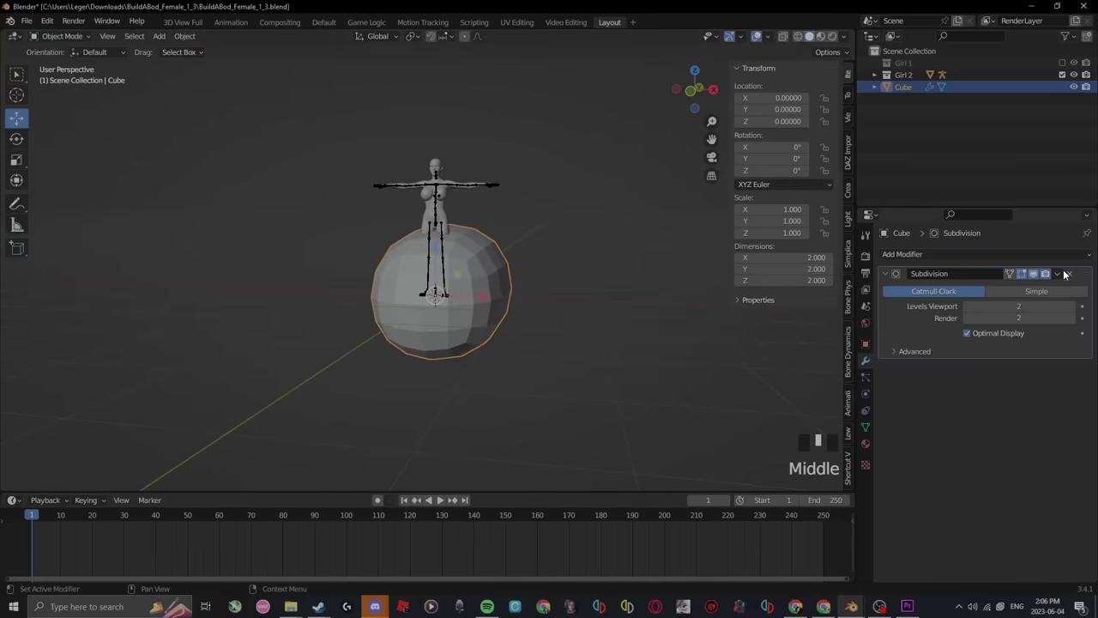
pyautogui.moveTo(1065, 273); pyautogui.dragTo(505, 298)
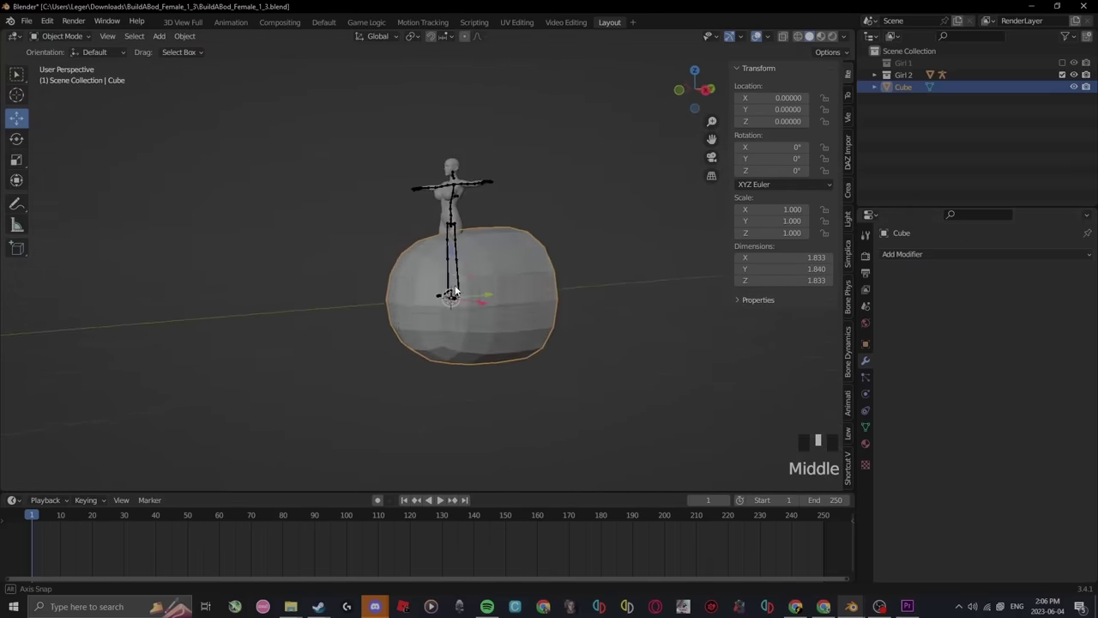
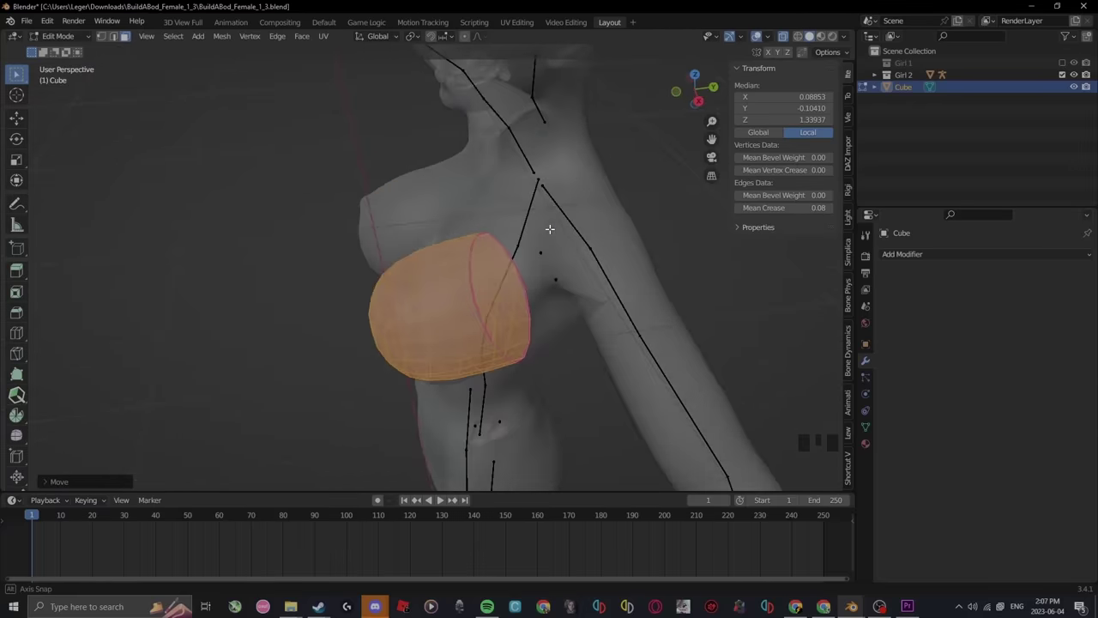
# Scroll the view while shaping the rounded mesh into the breast form on the chest
pyautogui.scroll(-3)
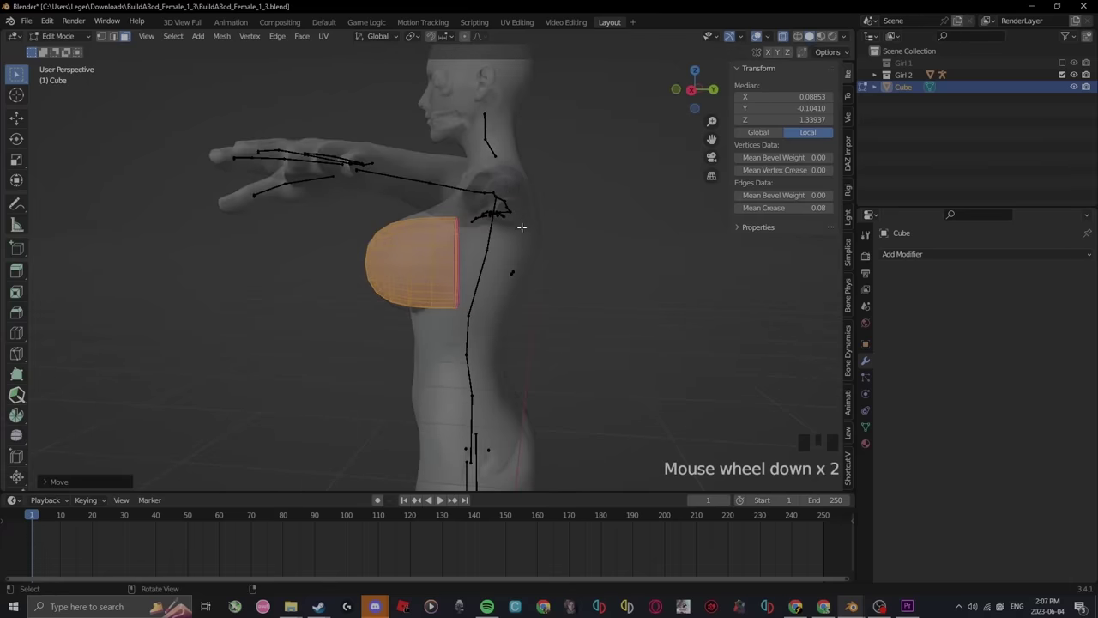
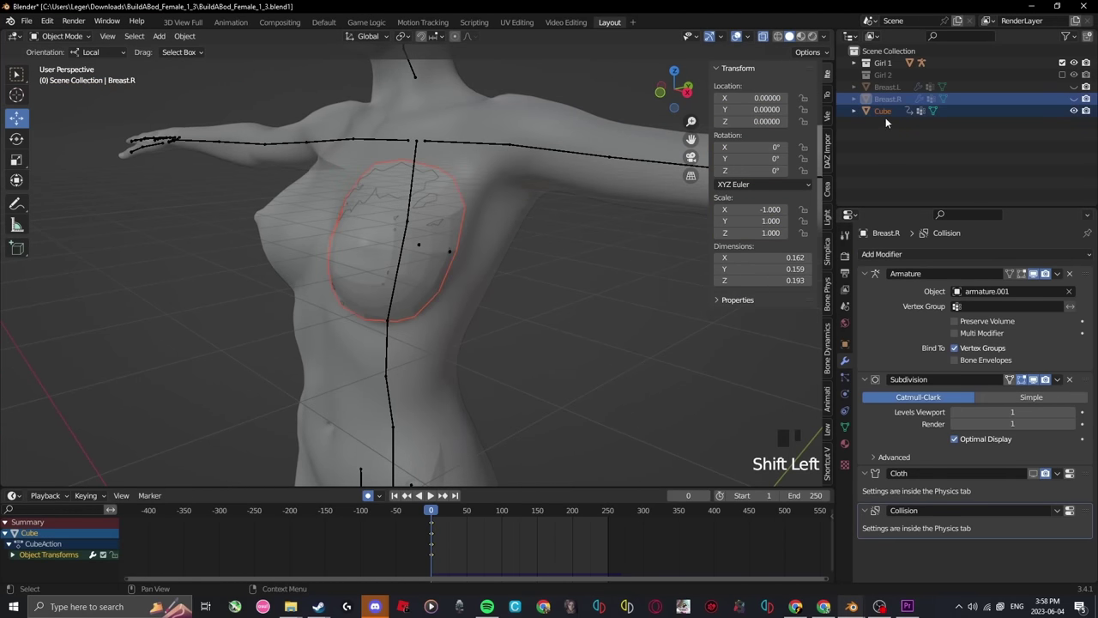
# Review the right breast's physics settings, then hide both finished Breast.L/Breast.R meshes
pyautogui.click(889, 118)
pyautogui.click(849, 380)
pyautogui.click(850, 362)
pyautogui.click(853, 396)
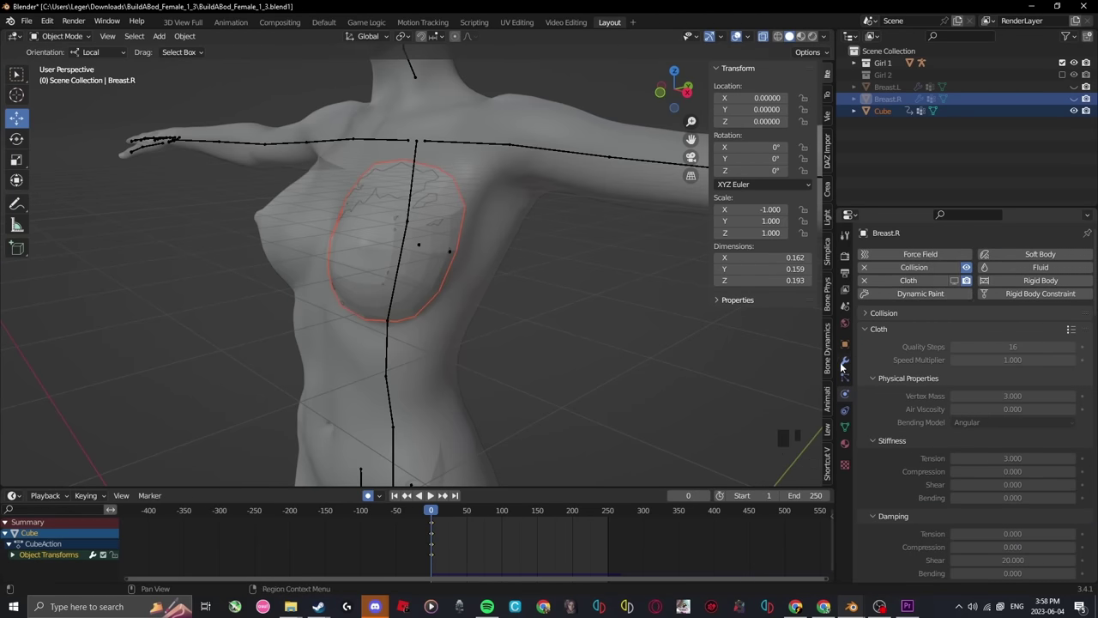
pyautogui.click(844, 369)
pyautogui.moveTo(1059, 479); pyautogui.dragTo(907, 175)
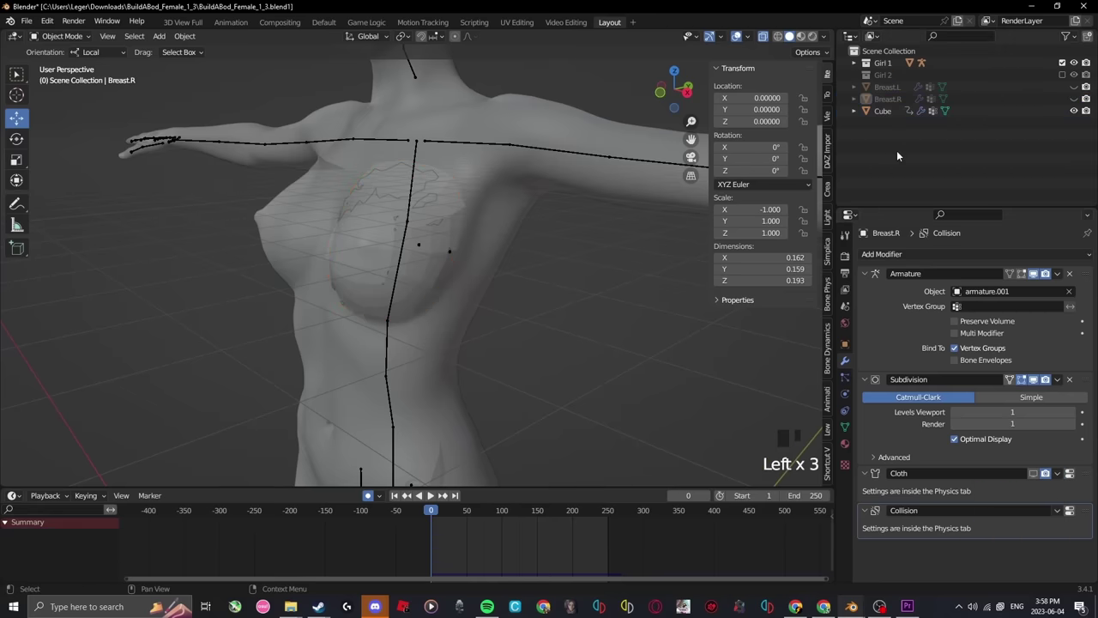
# Select the chest cube and play the timeline from the side to test its cloth motion
pyautogui.click(893, 116)
pyautogui.click(1040, 279)
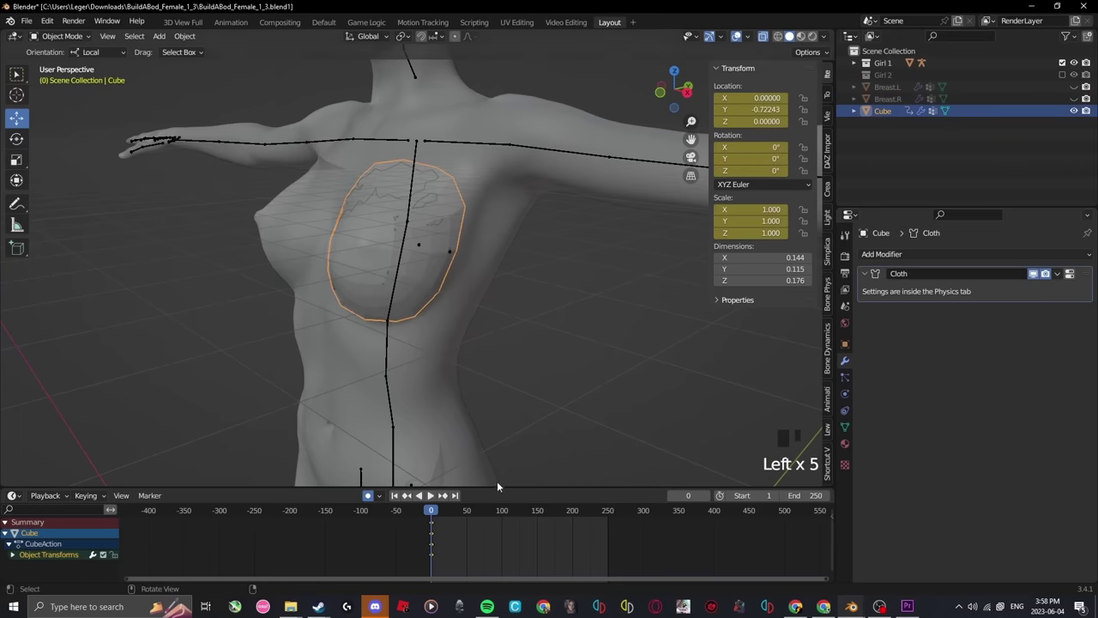
pyautogui.press('space')
pyautogui.moveTo(450, 339); pyautogui.dragTo(438, 498)
pyautogui.press('space')
pyautogui.click(436, 510)
pyautogui.press('space')
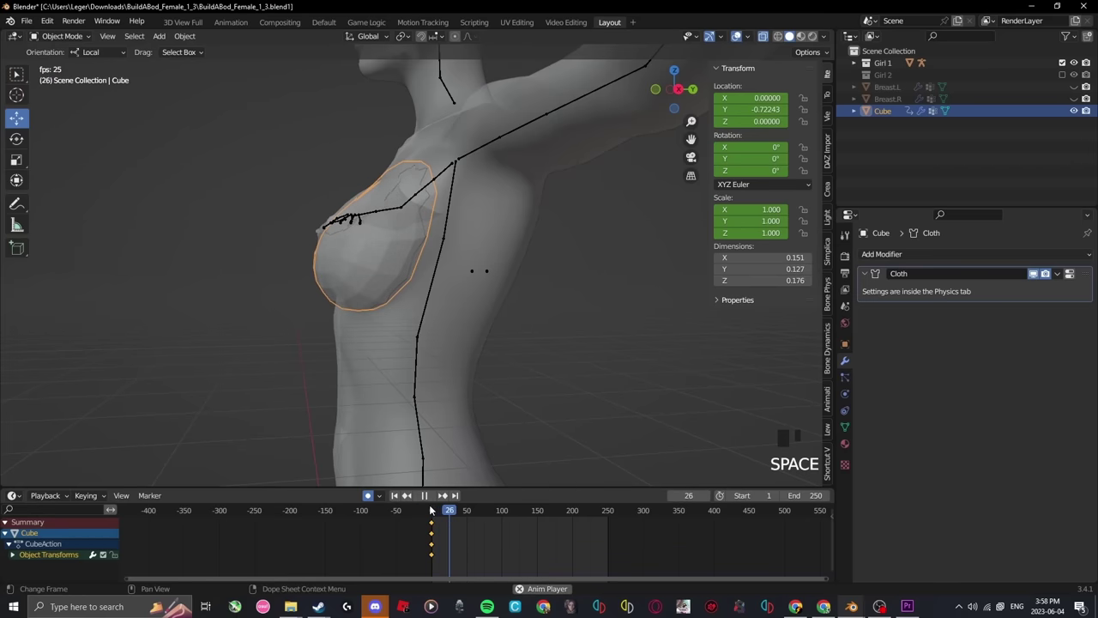
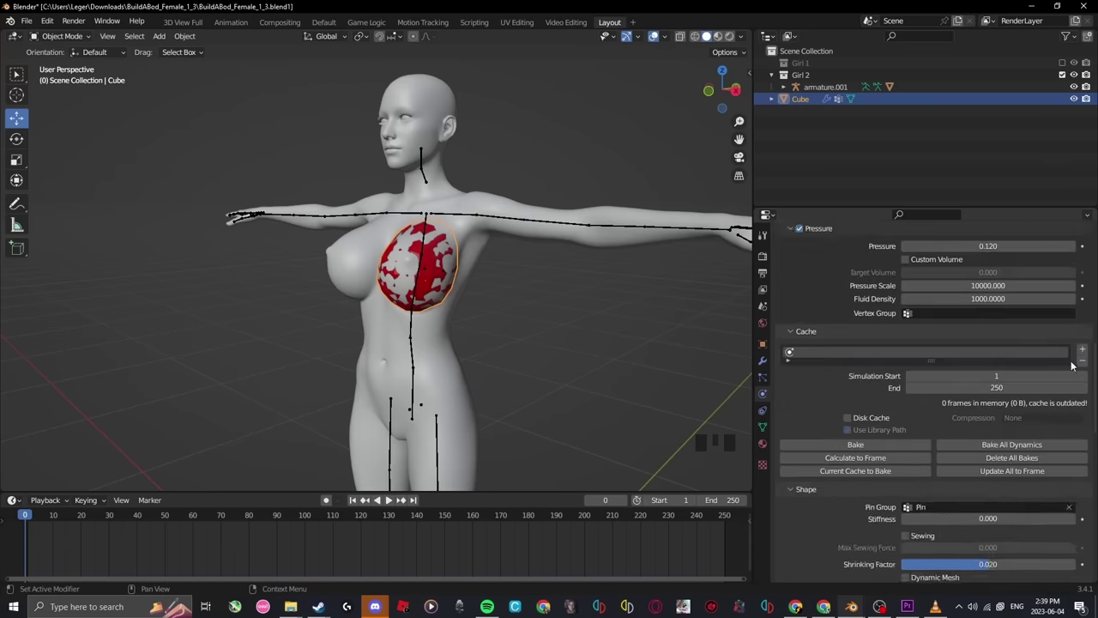
# Play the simulation from the side to watch the cloth breast jiggle, then rewind to frame 0
pyautogui.click(674, 331)
pyautogui.moveTo(471, 308); pyautogui.dragTo(446, 301)
pyautogui.scroll(3)
pyautogui.moveTo(514, 282); pyautogui.dragTo(496, 273)
pyautogui.press('space')
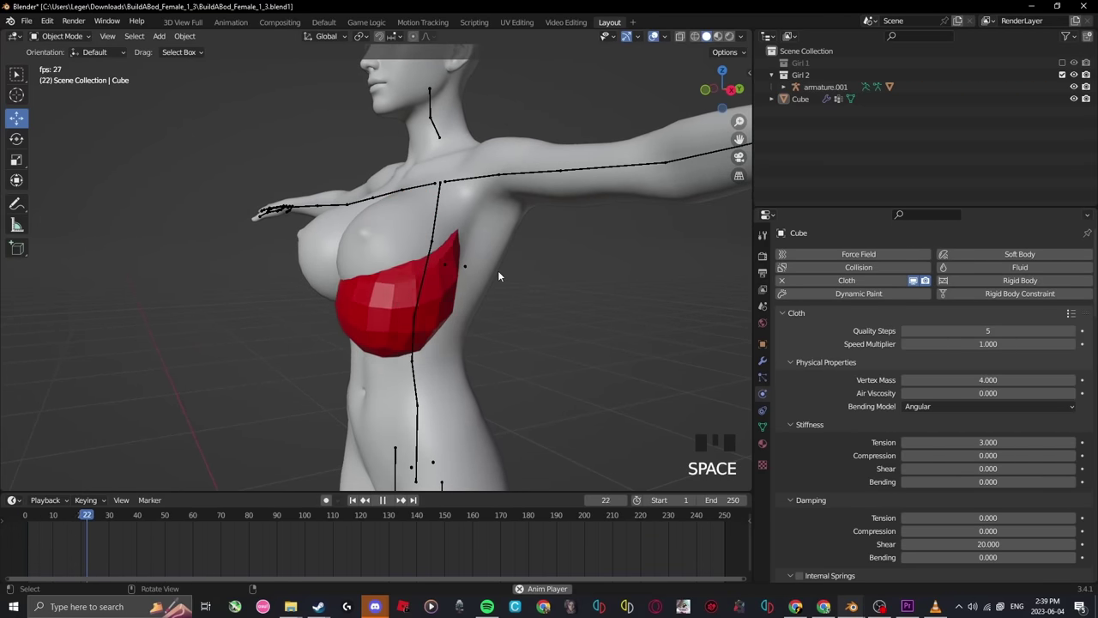
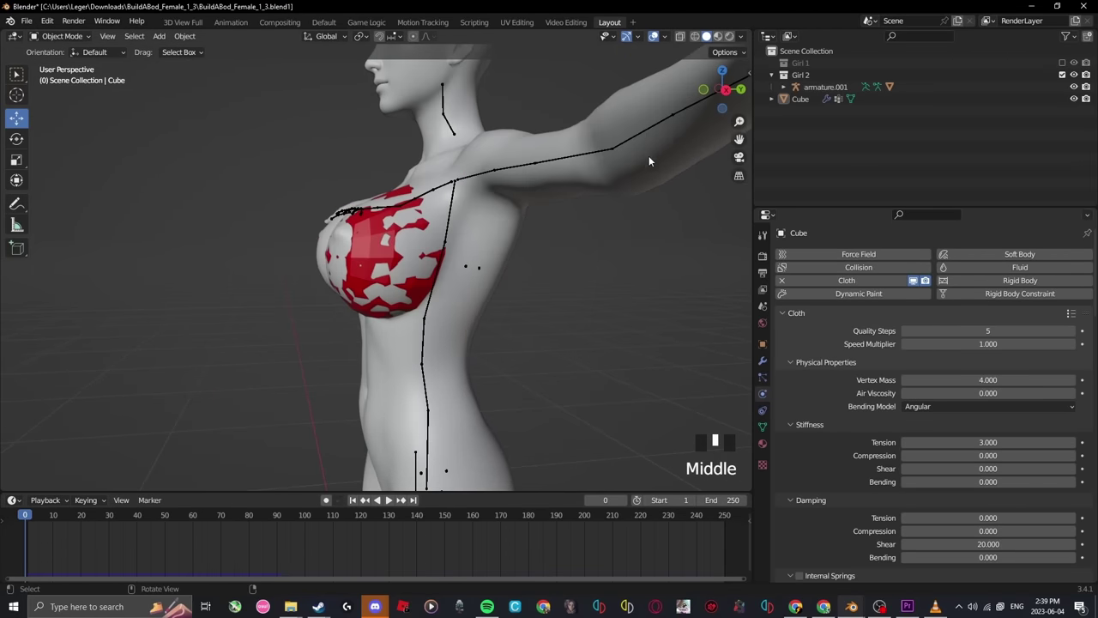
pyautogui.click(682, 38)
pyautogui.press('space')
pyautogui.moveTo(499, 216); pyautogui.dragTo(476, 201)
pyautogui.press('space')
# Select the Cube then armature.001 and bring up the Ctrl+P parenting options
pyautogui.click(680, 38)
pyautogui.moveTo(355, 285); pyautogui.dragTo(30, 519)
pyautogui.click(30, 519)
pyautogui.moveTo(338, 317); pyautogui.dragTo(409, 226)
pyautogui.click(409, 226)
pyautogui.click(465, 203)
pyautogui.moveTo(514, 259); pyautogui.dragTo(448, 248)
pyautogui.press('ctrl+p')
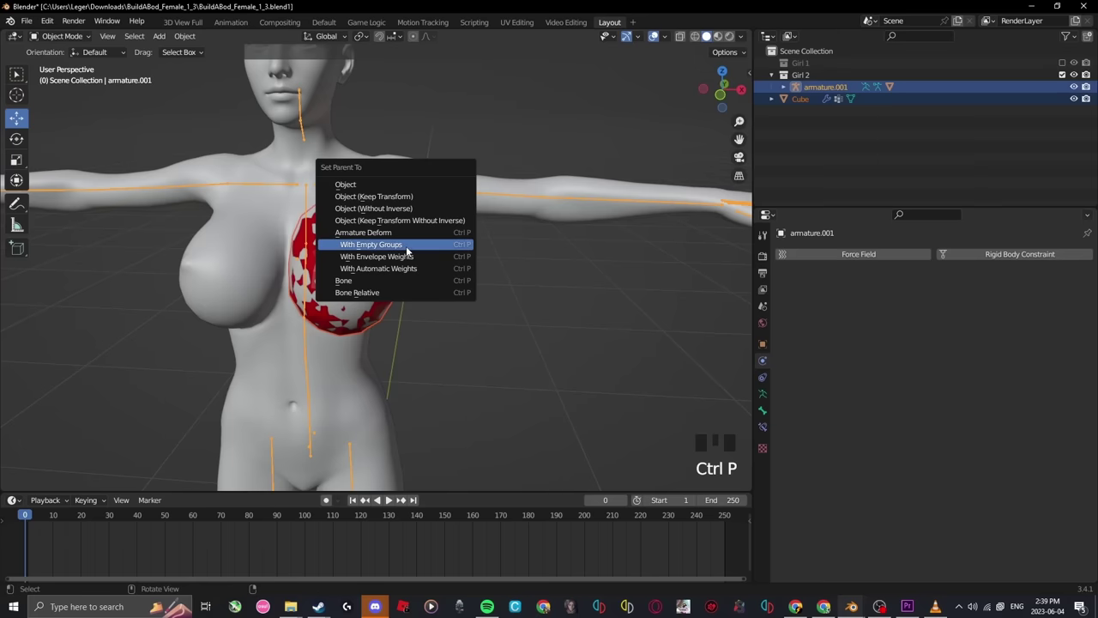
# Parent the cube to the armature using Armature Deform with Empty Groups
pyautogui.moveTo(506, 262); pyautogui.dragTo(345, 218)
pyautogui.click(345, 218)
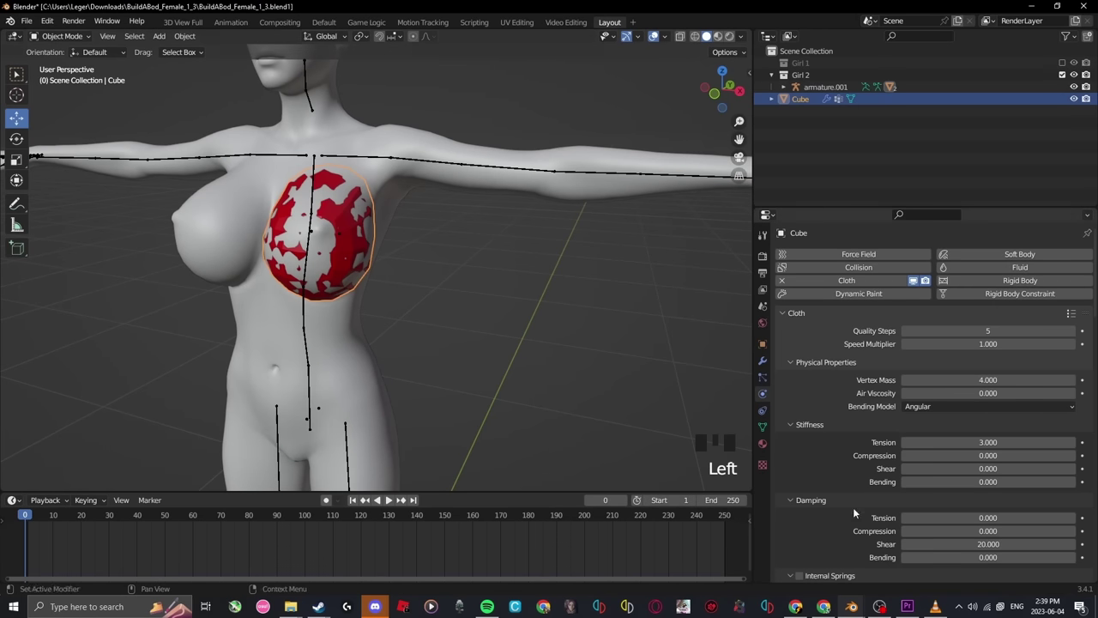
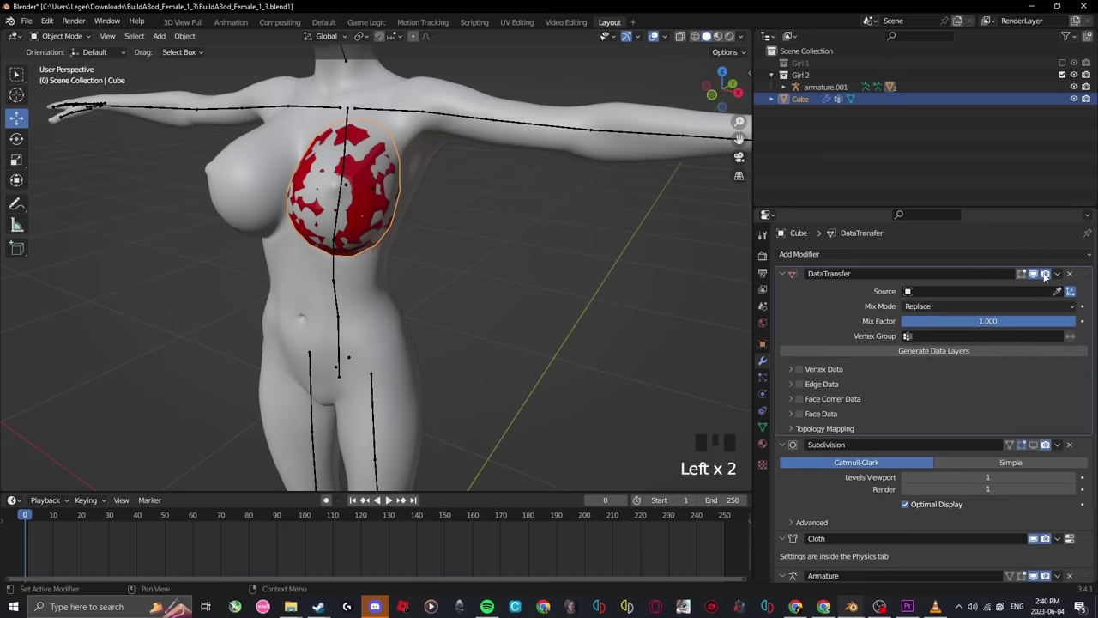
# Set body mesh G3F.002 as the cube's Data Transfer source for vertex groups
pyautogui.click(1060, 293)
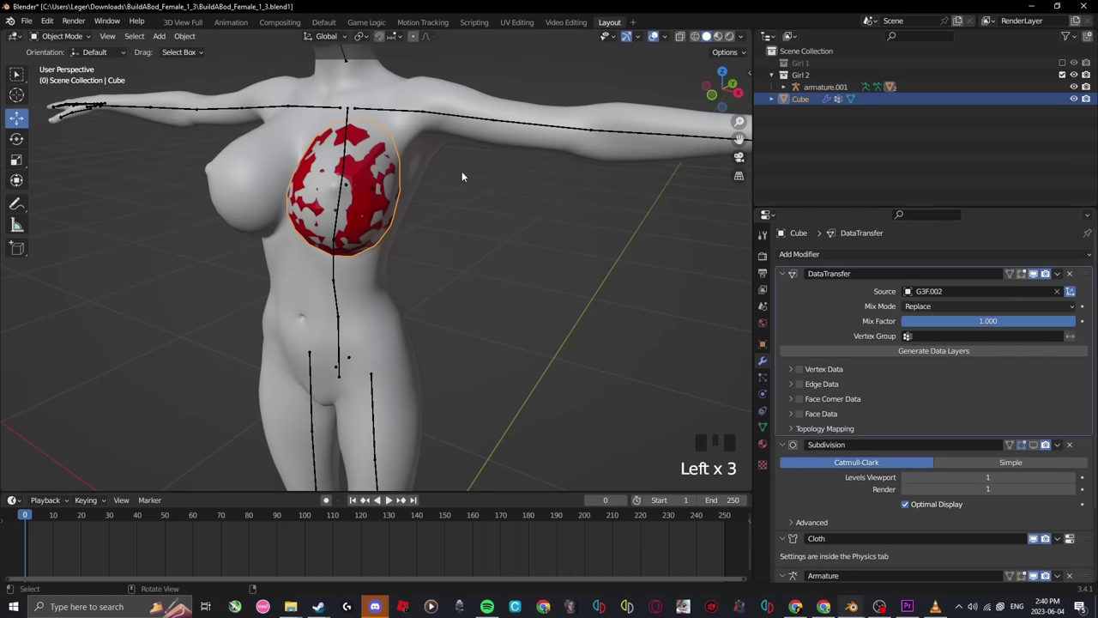
pyautogui.scroll(-3)
pyautogui.click(805, 329)
pyautogui.moveTo(791, 326); pyautogui.dragTo(805, 340)
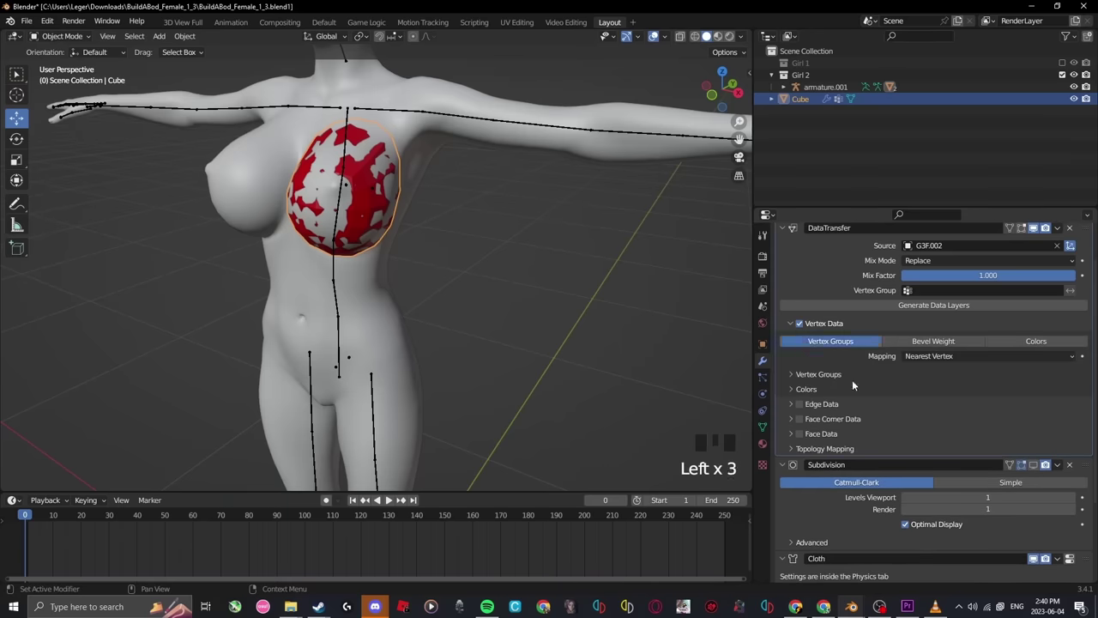
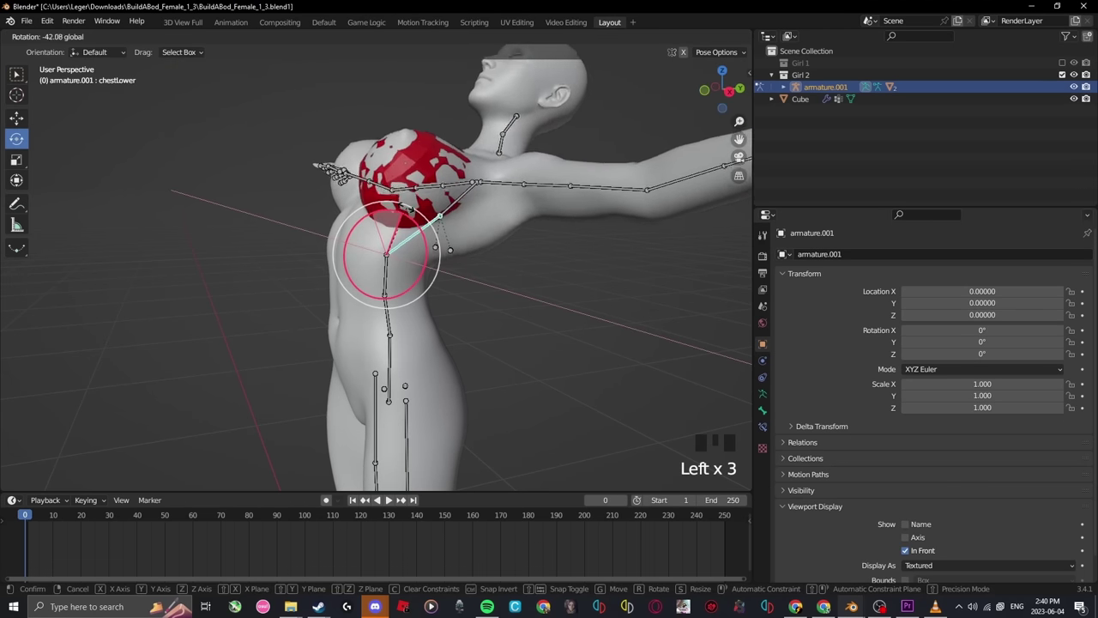
# Swing the lower chest bone on one axis to check the red patch follows, undoing between tries
pyautogui.press('ctrl+z')
pyautogui.click(400, 223)
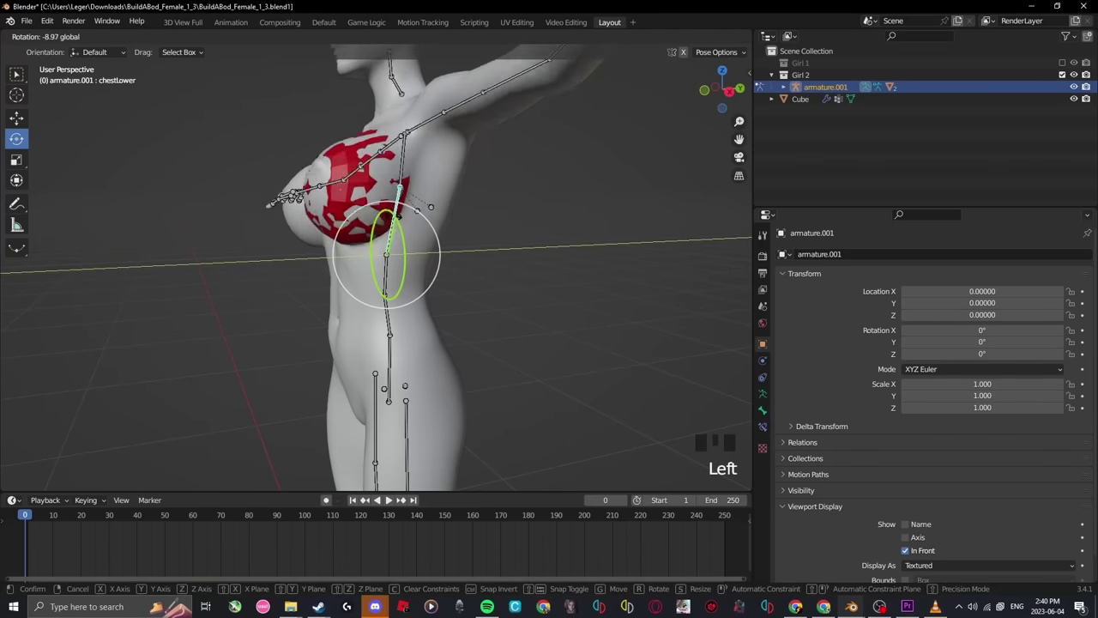
pyautogui.press('ctrl+z')
pyautogui.moveTo(433, 209); pyautogui.dragTo(500, 213)
pyautogui.scroll(-3)
pyautogui.click(478, 232)
# Return to the front view and make the body mesh G3F.002 active again
pyautogui.moveTo(439, 220); pyautogui.dragTo(508, 207)
pyautogui.scroll(-3)
pyautogui.moveTo(510, 224); pyautogui.dragTo(463, 223)
pyautogui.click(463, 223)
# Dismiss the Add Modifier list and hide the Cube in the Outliner so the bare body shows
pyautogui.middleClick(501, 240)
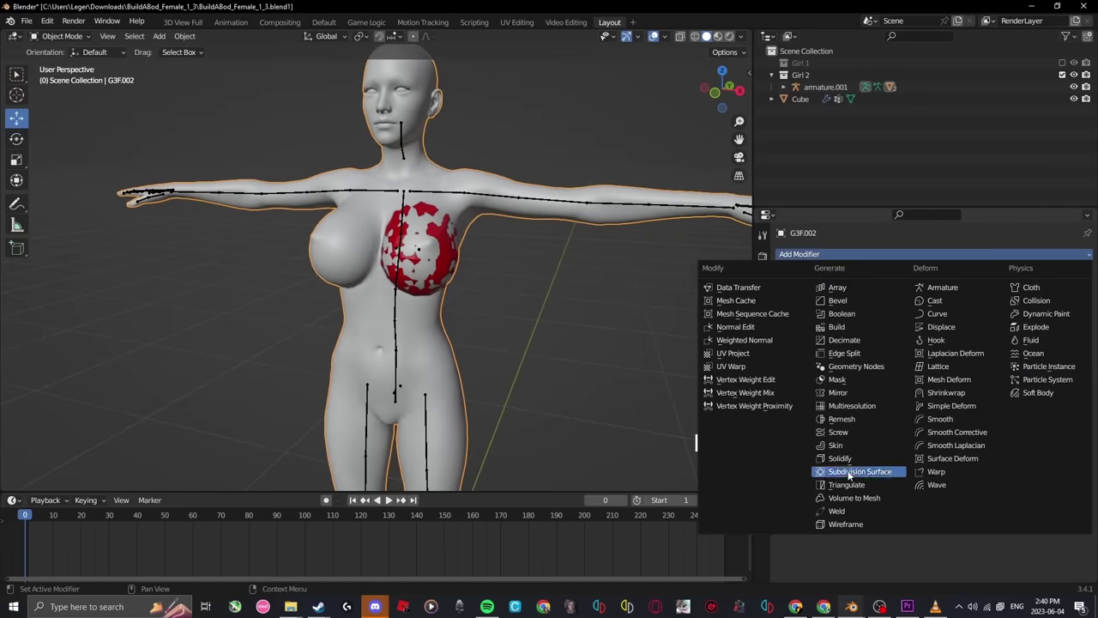
pyautogui.click(938, 459)
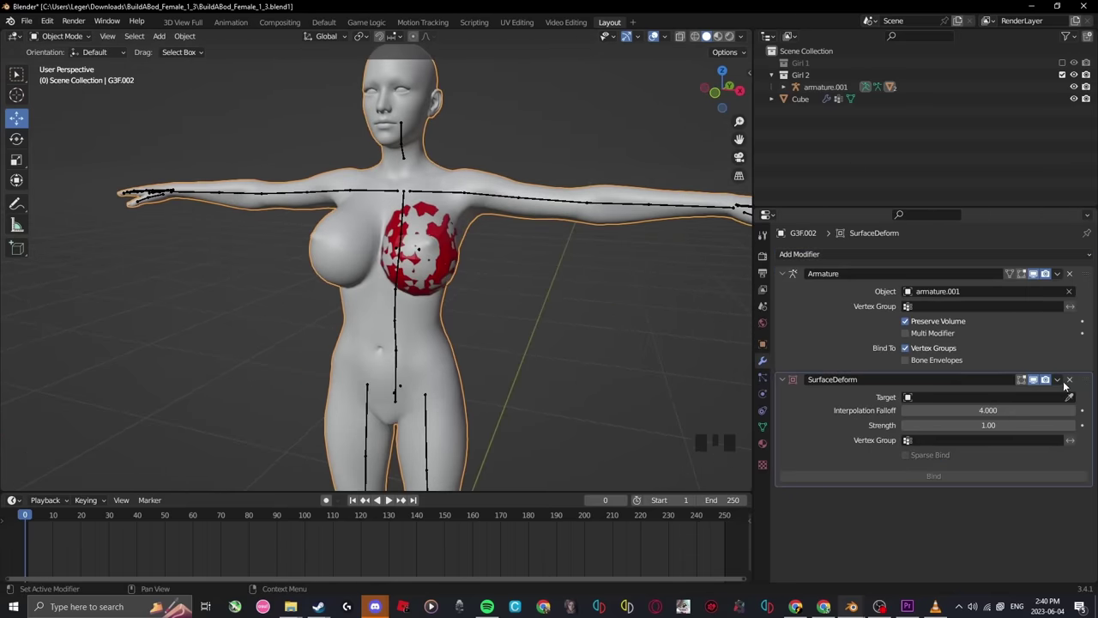
pyautogui.click(1071, 401)
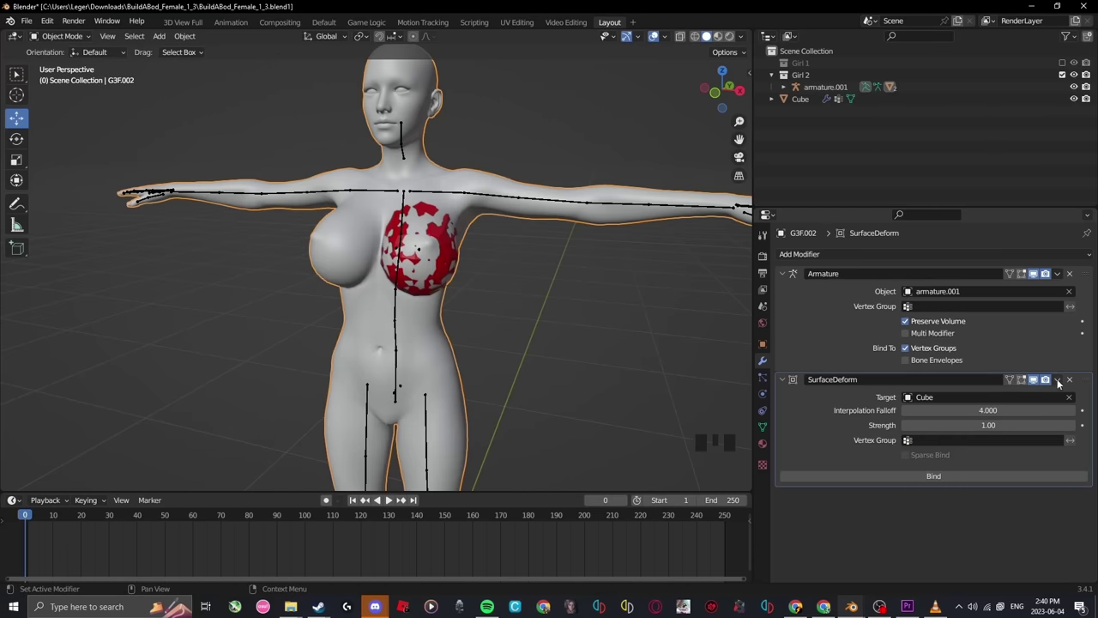
pyautogui.click(540, 335)
pyautogui.click(354, 244)
pyautogui.click(1078, 100)
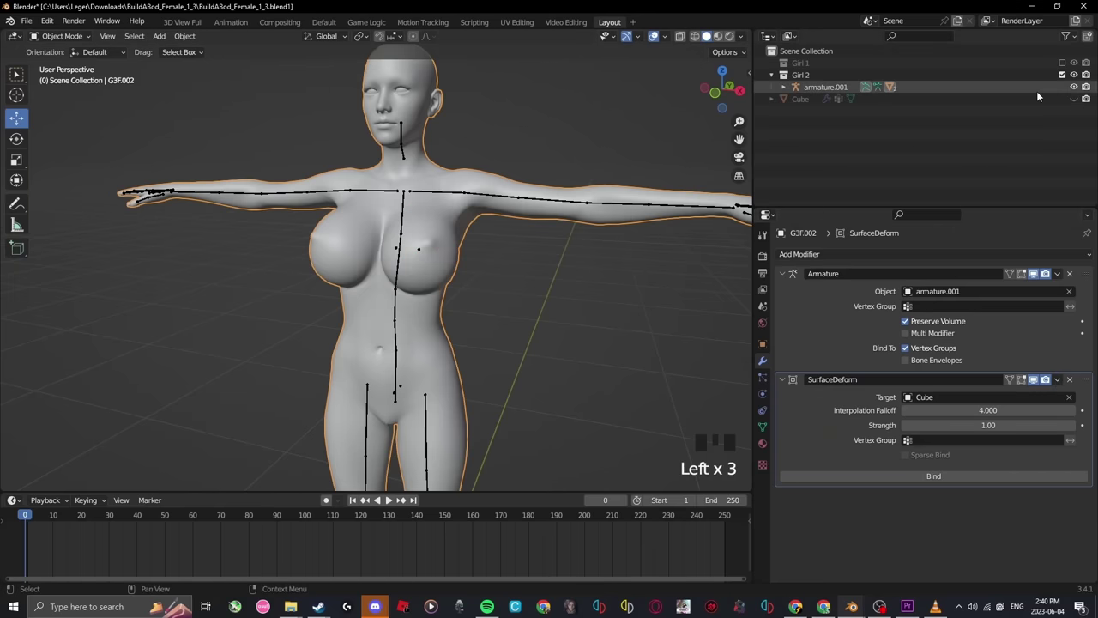
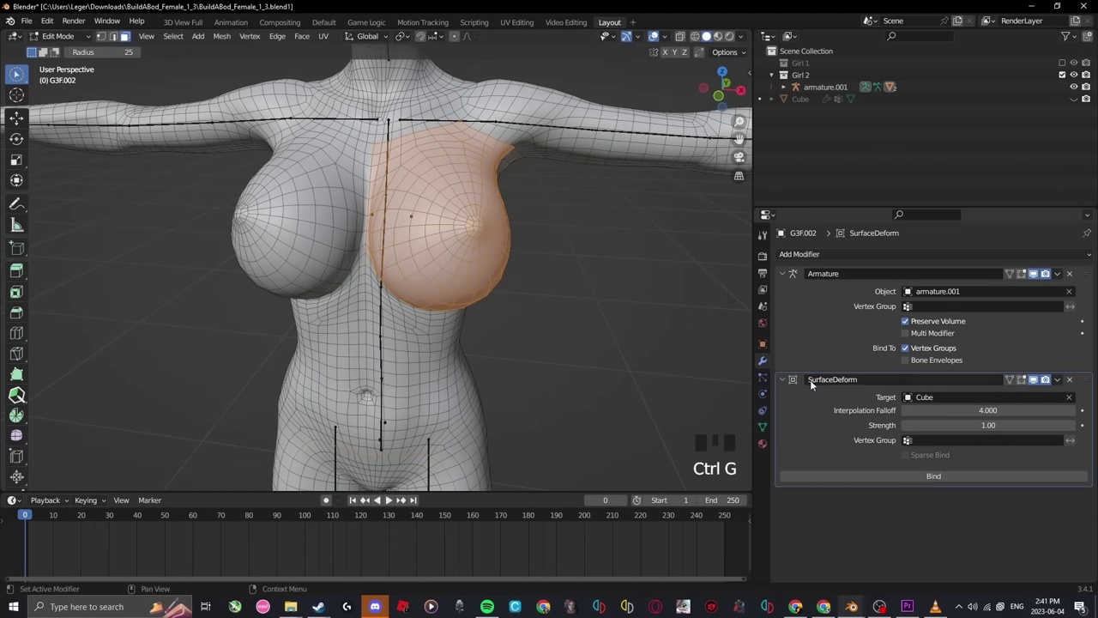
# Show the body mesh's Vertex Groups list in Object Data properties
pyautogui.click(766, 429)
pyautogui.scroll(-3)
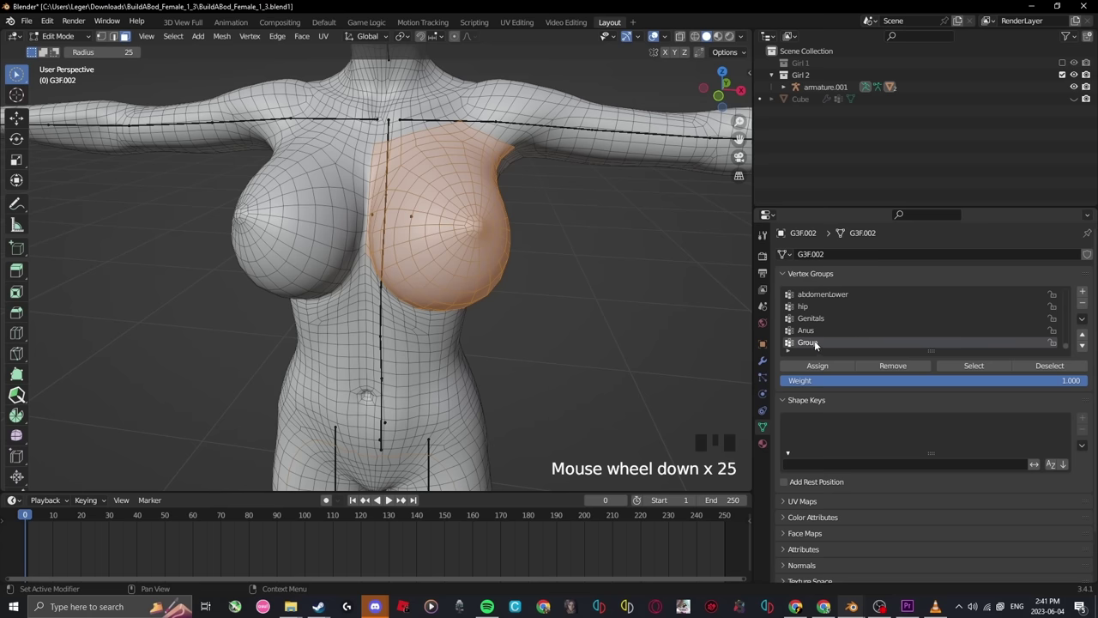
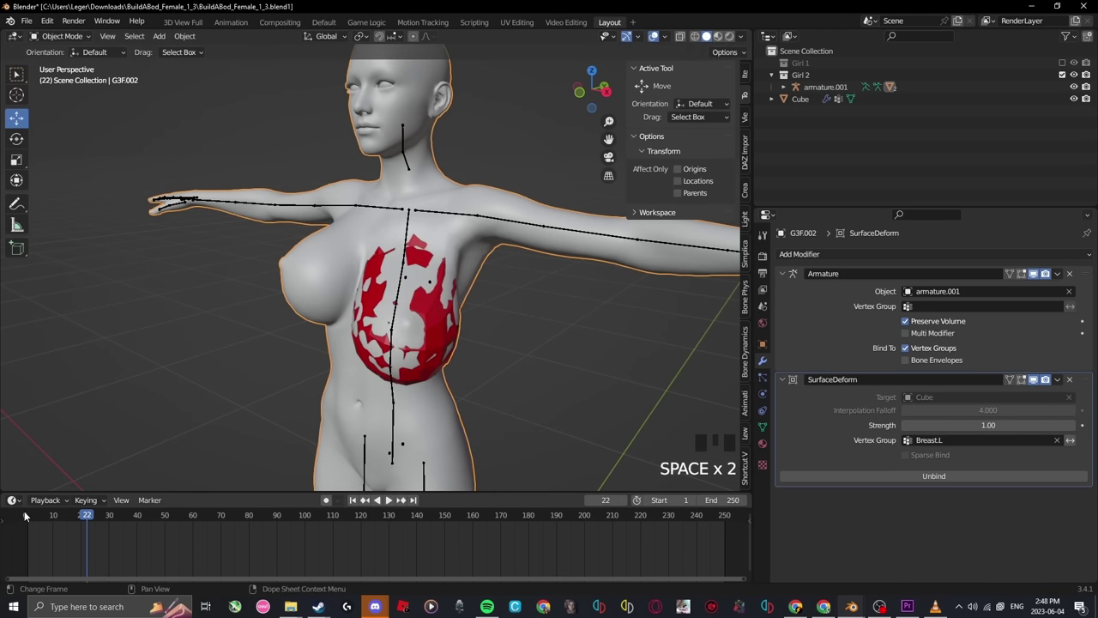
# Rewind to frame 0 and play the animation to watch the Cube patch jiggle on the chest
pyautogui.moveTo(26, 515); pyautogui.dragTo(419, 282)
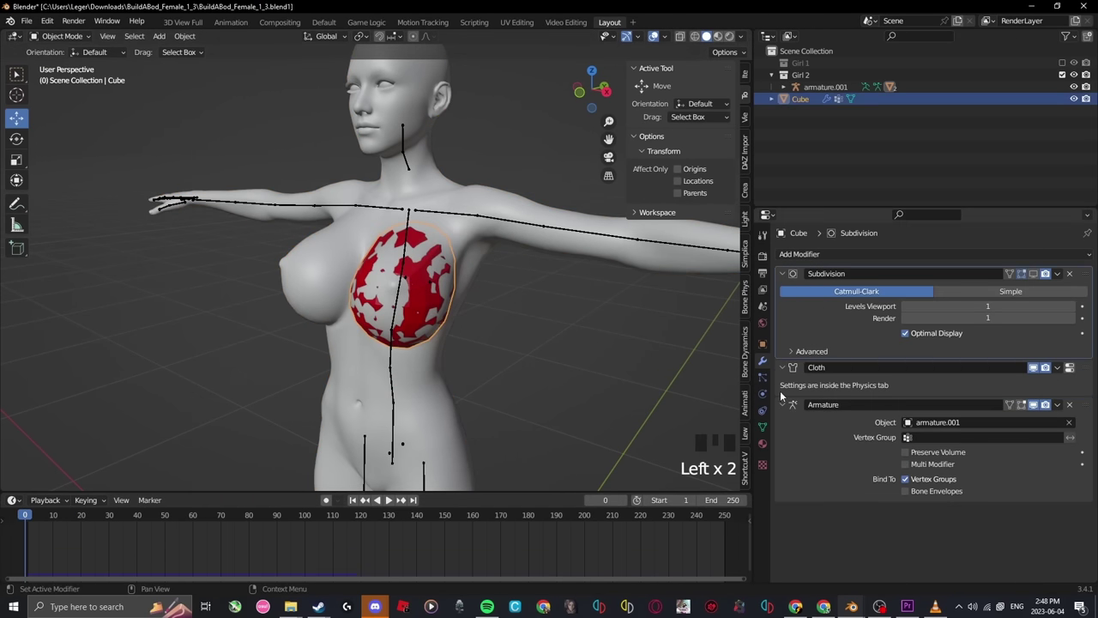
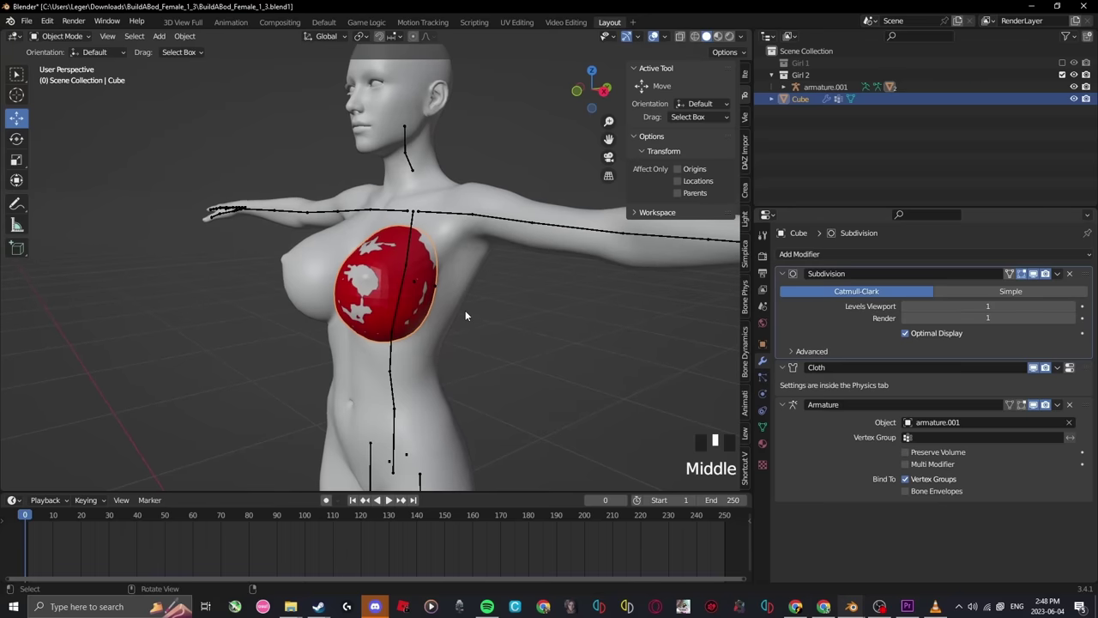
pyautogui.press('space')
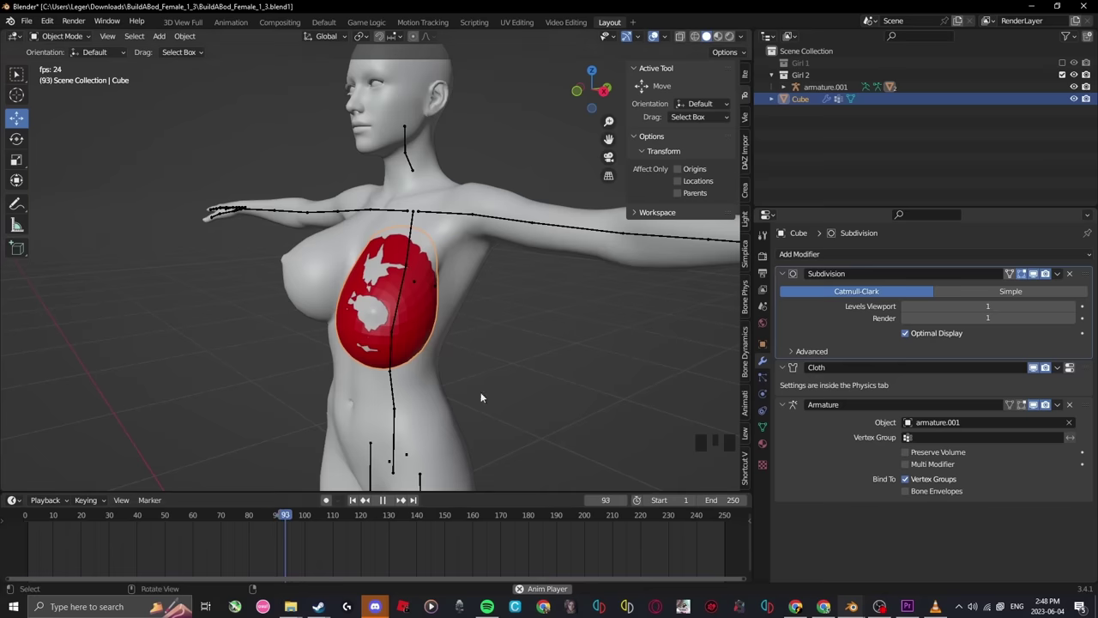
pyautogui.press('space')
# Orbit and zoom the viewport to face the front of the chest up close
pyautogui.moveTo(24, 517); pyautogui.dragTo(496, 277)
pyautogui.scroll(3)
pyautogui.moveTo(507, 278); pyautogui.dragTo(490, 262)
pyautogui.click(490, 262)
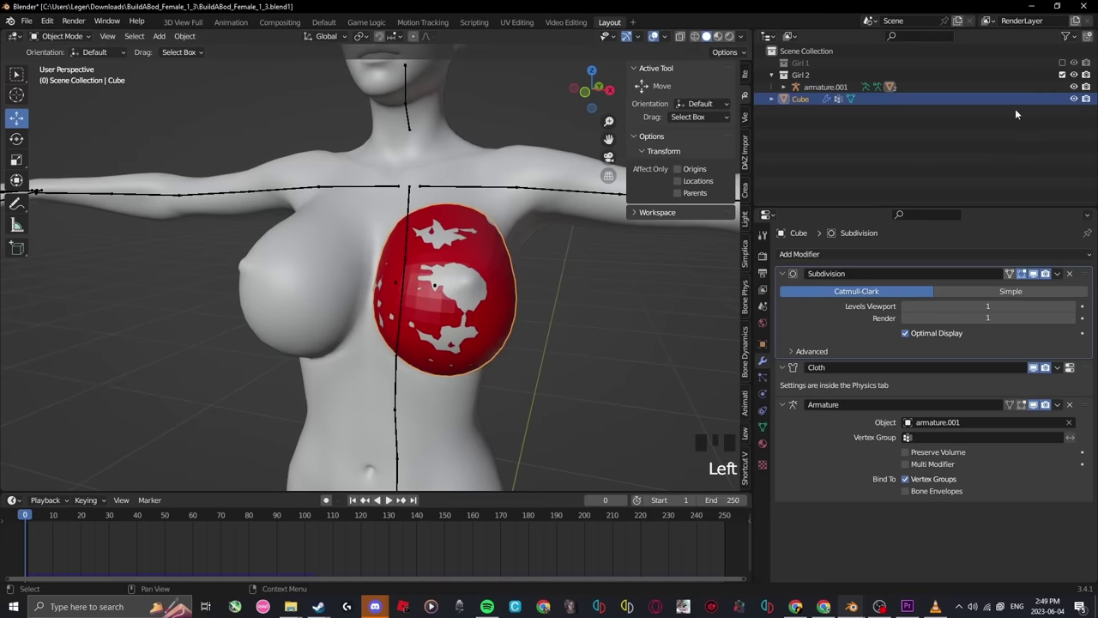
# Expand armature.001 in the Outliner and toggle the Cube's visibility to remove the red patch
pyautogui.click(788, 90)
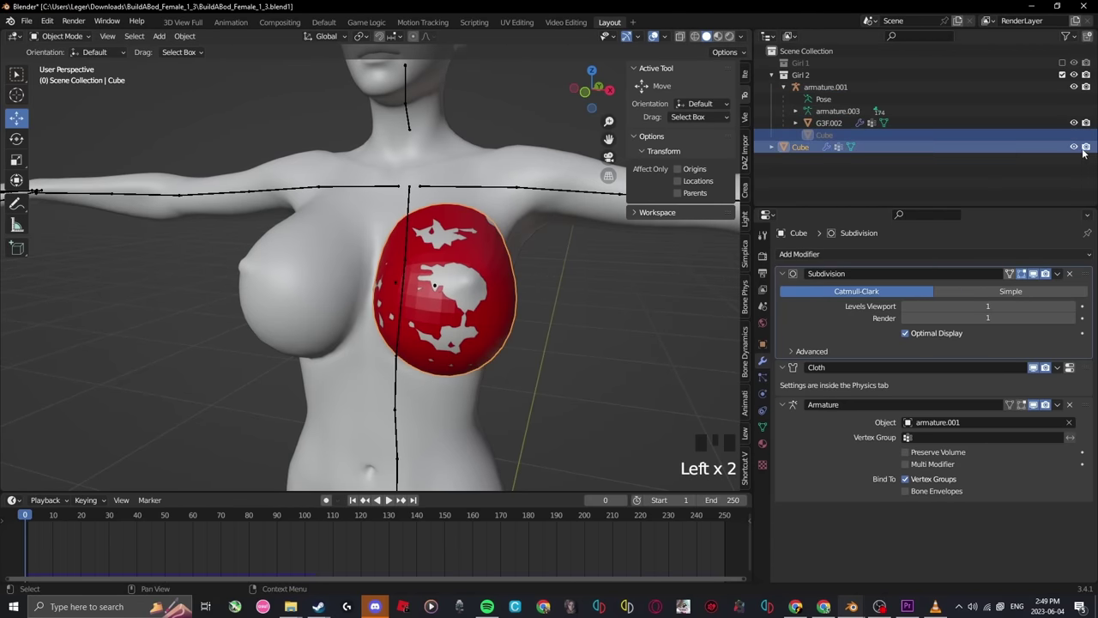
pyautogui.click(1077, 153)
pyautogui.click(774, 74)
pyautogui.moveTo(595, 211); pyautogui.dragTo(558, 338)
pyautogui.click(558, 339)
pyautogui.moveTo(572, 350); pyautogui.dragTo(564, 354)
# Play and stop the timeline, then select Cube and show its Cloth settings in Physics properties
pyautogui.press('space')
pyautogui.moveTo(569, 349); pyautogui.dragTo(596, 287)
pyautogui.scroll(-3)
pyautogui.moveTo(591, 292); pyautogui.dragTo(575, 324)
pyautogui.press('space')
pyautogui.moveTo(569, 322); pyautogui.dragTo(812, 87)
pyautogui.click(812, 87)
pyautogui.click(768, 393)
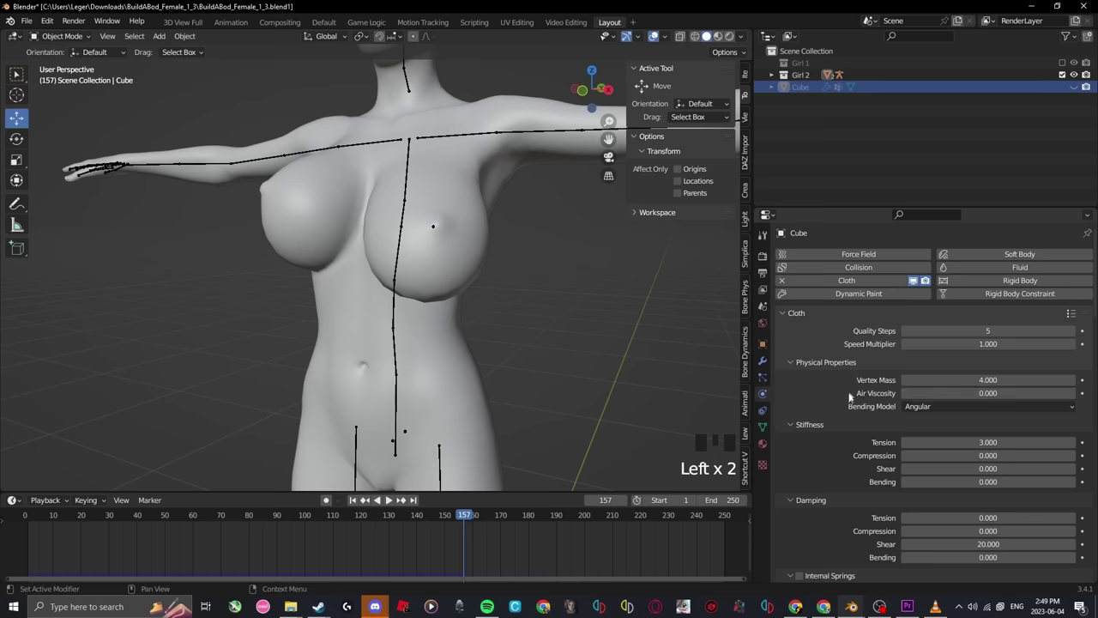
# Scroll the Cloth settings and play/stop the jiggle playback to review the current shape
pyautogui.scroll(-3)
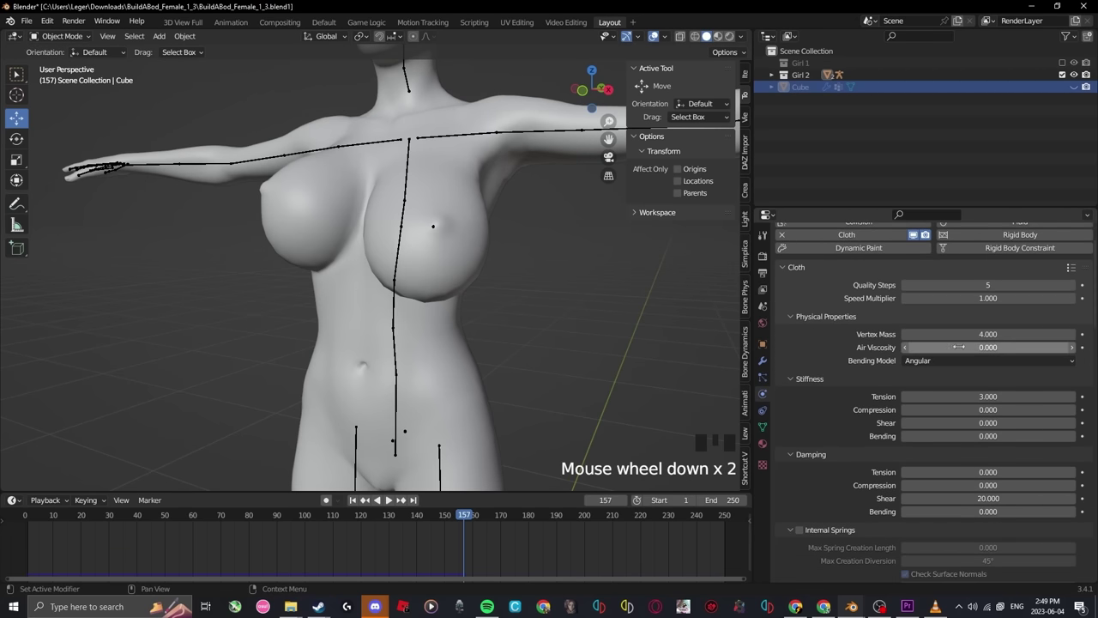
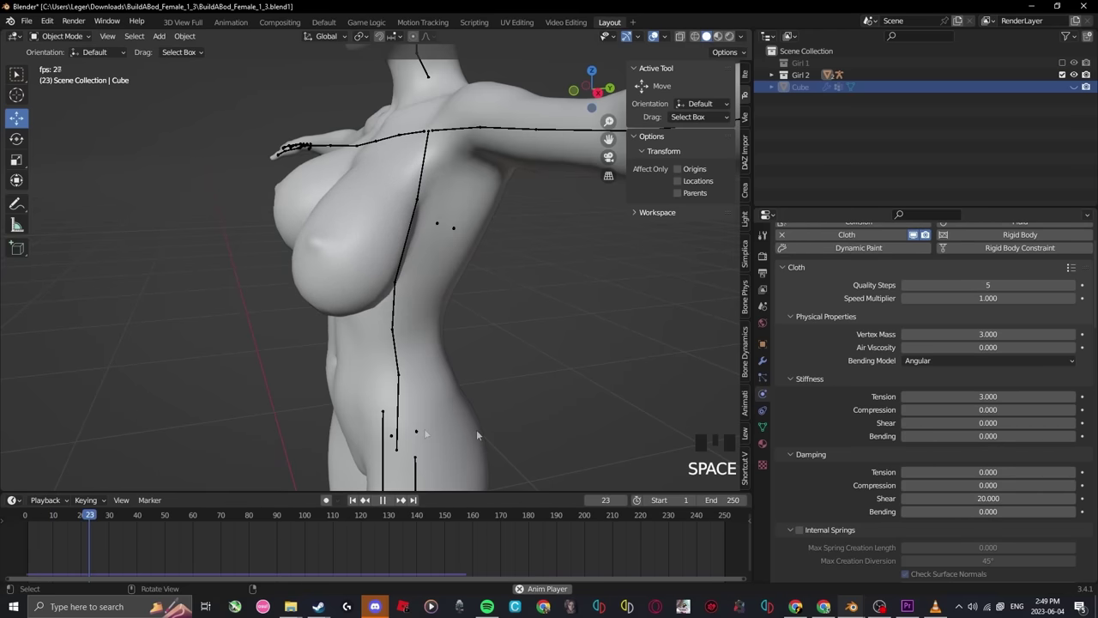
pyautogui.press('space')
pyautogui.moveTo(524, 387); pyautogui.dragTo(864, 441)
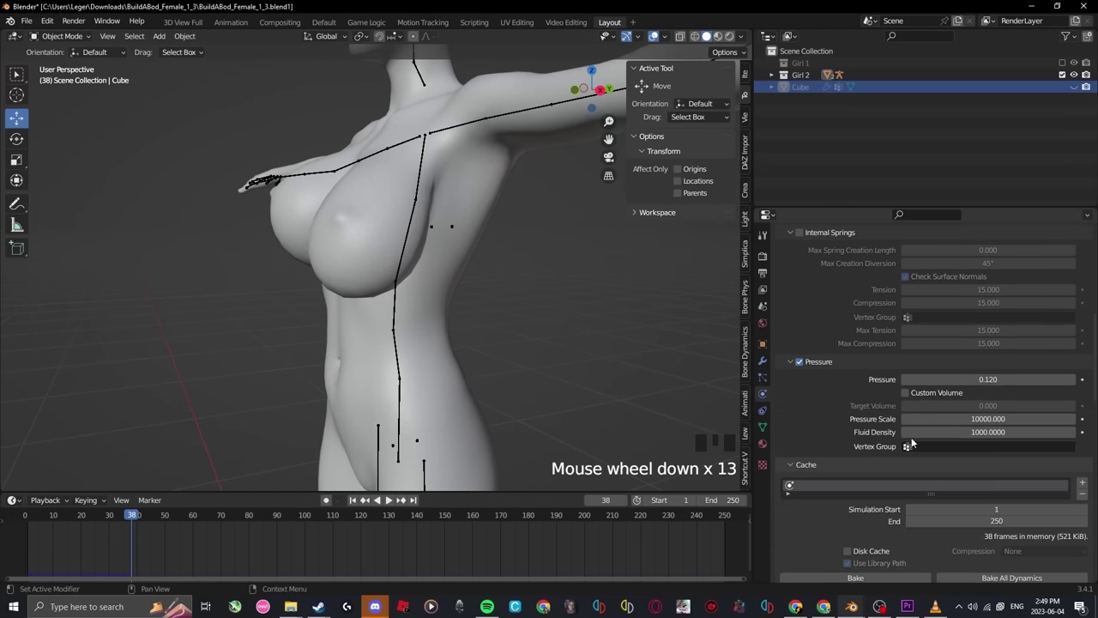
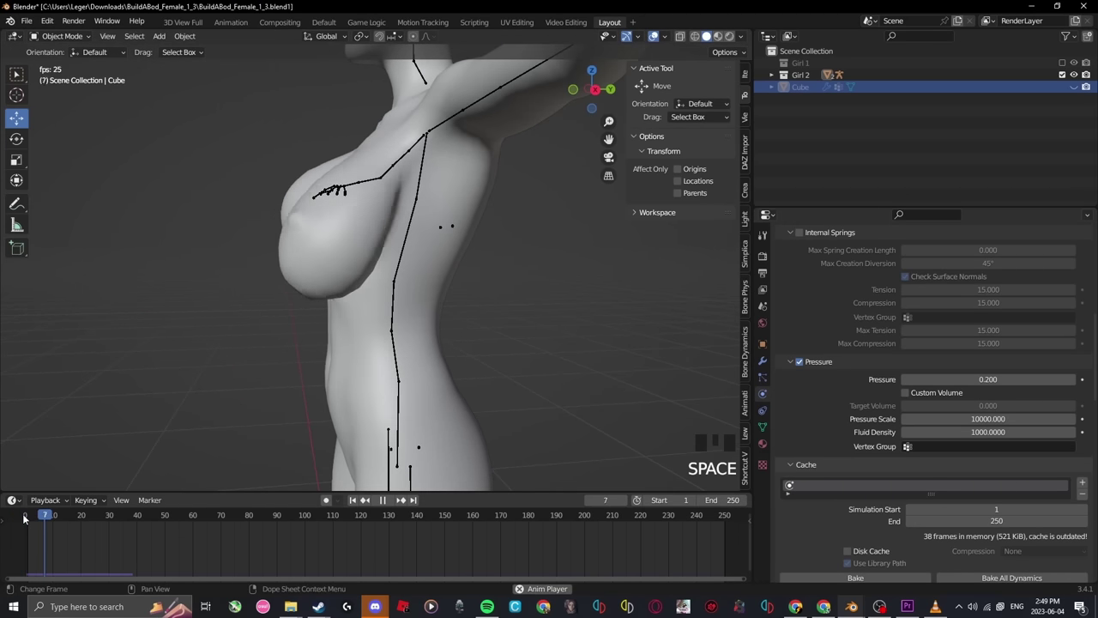
pyautogui.press('space')
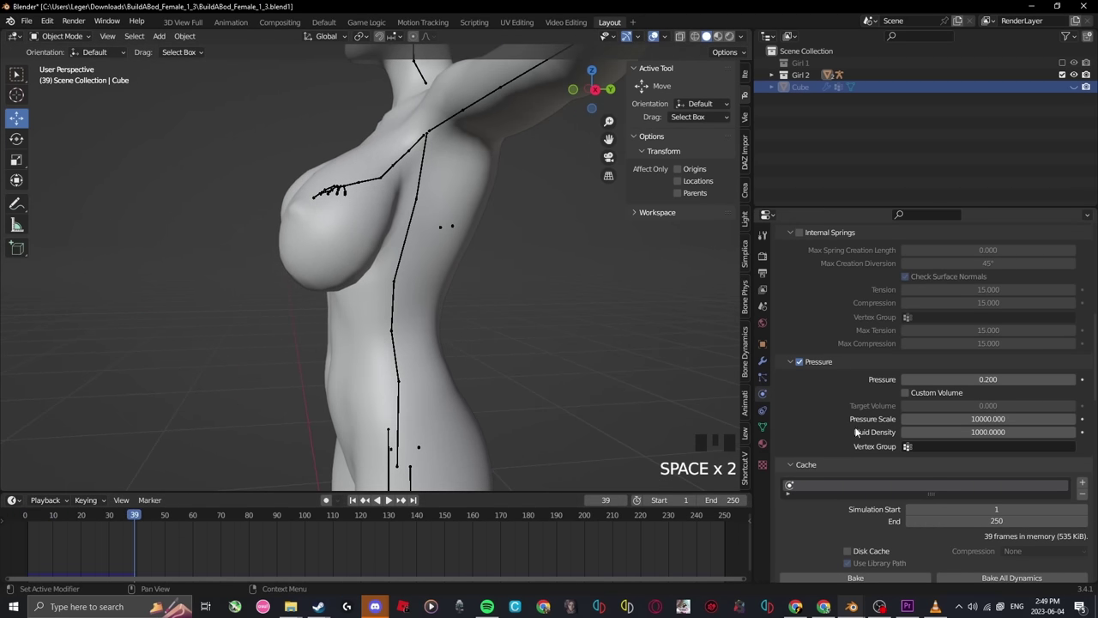
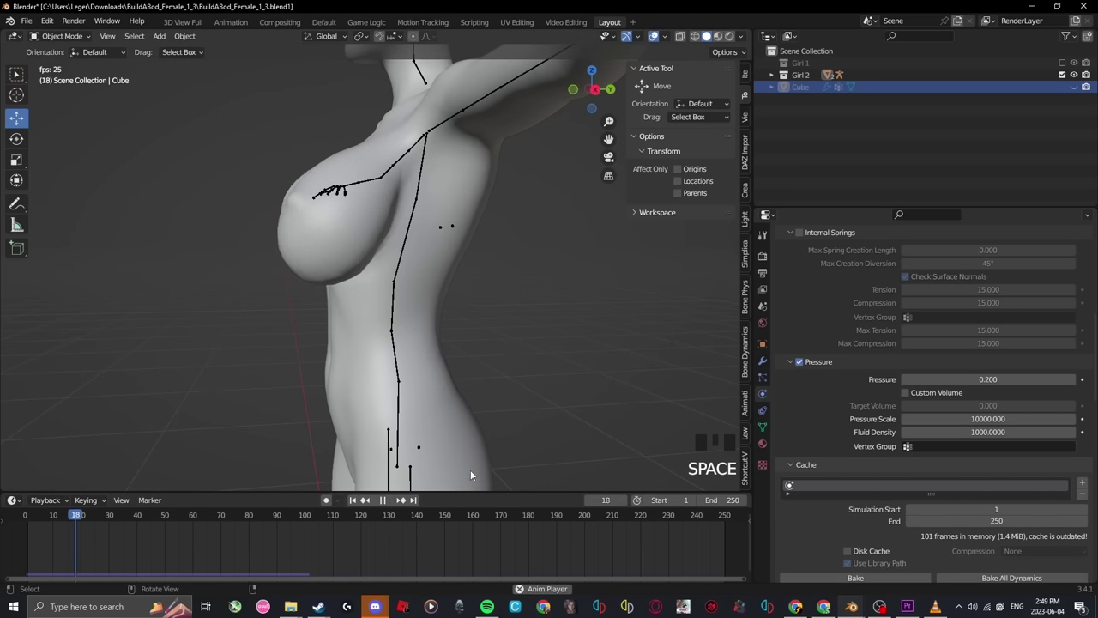
pyautogui.press('space')
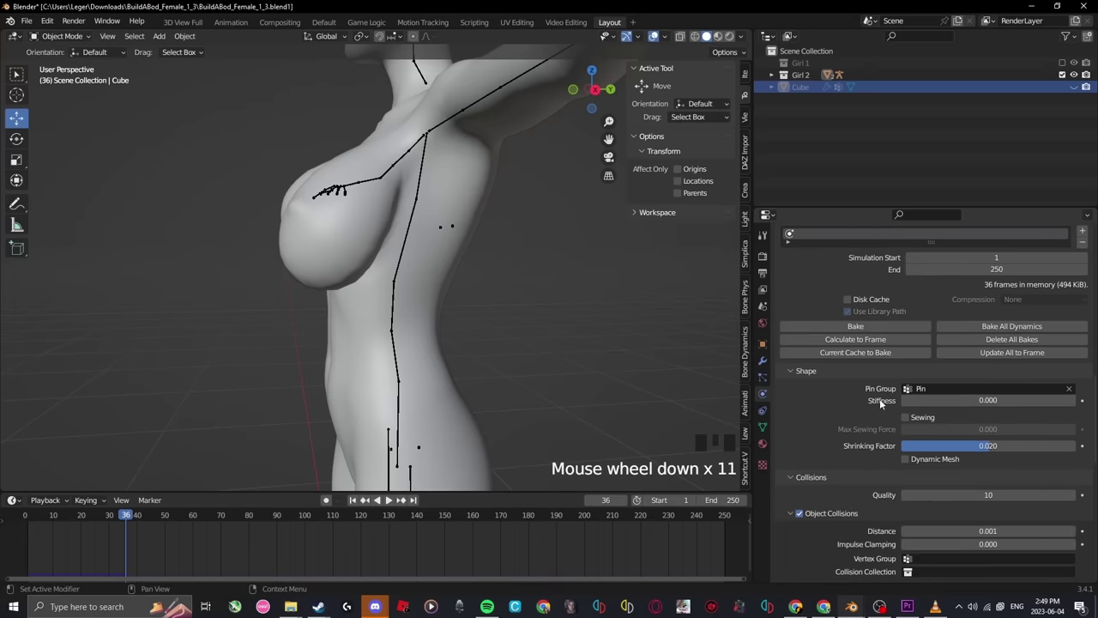
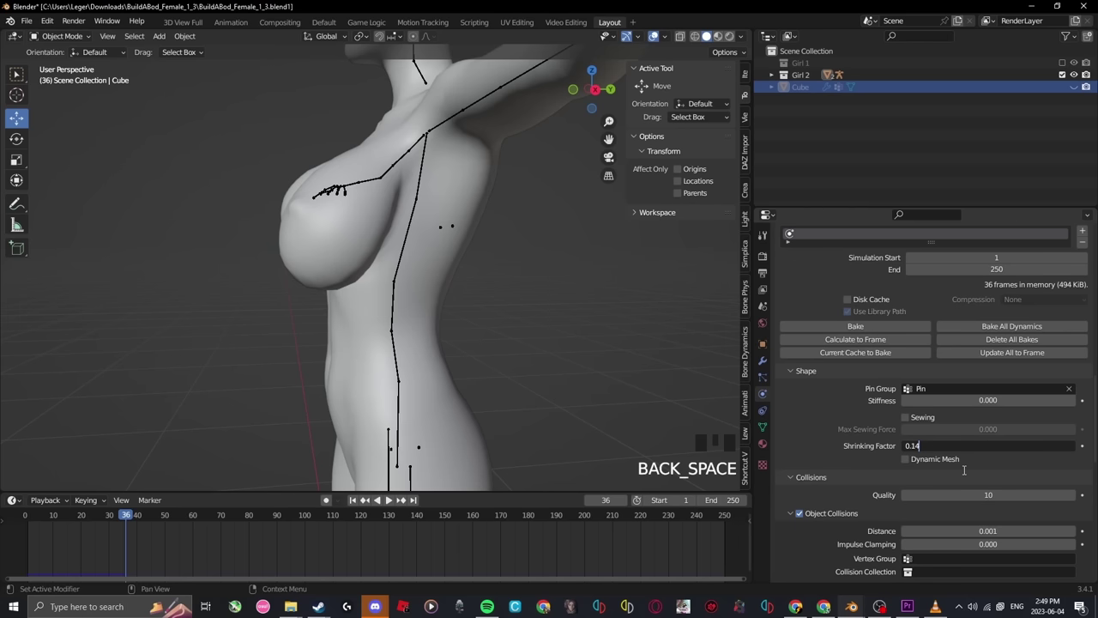
# Raise the cloth Shape > Shrinking Factor to 0.140 and replay the simulation from the start
pyautogui.click(21, 517)
pyautogui.press('space')
pyautogui.moveTo(205, 401); pyautogui.dragTo(200, 398)
pyautogui.scroll(3)
pyautogui.middleClick(200, 406)
pyautogui.scroll(-3)
pyautogui.click(26, 517)
pyautogui.press('space')
pyautogui.press('space')
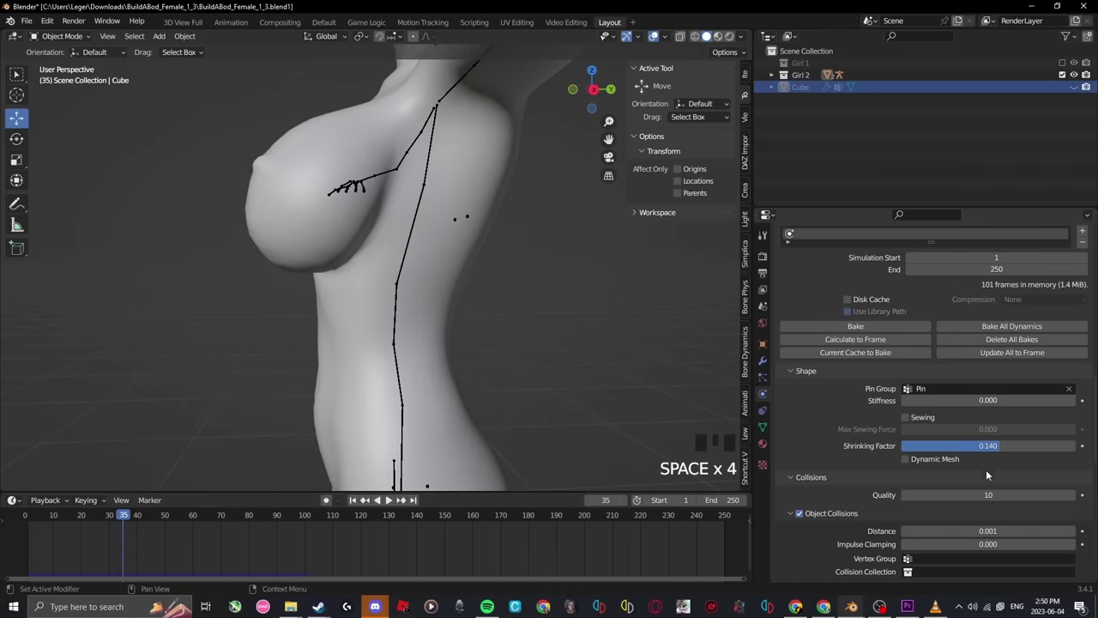
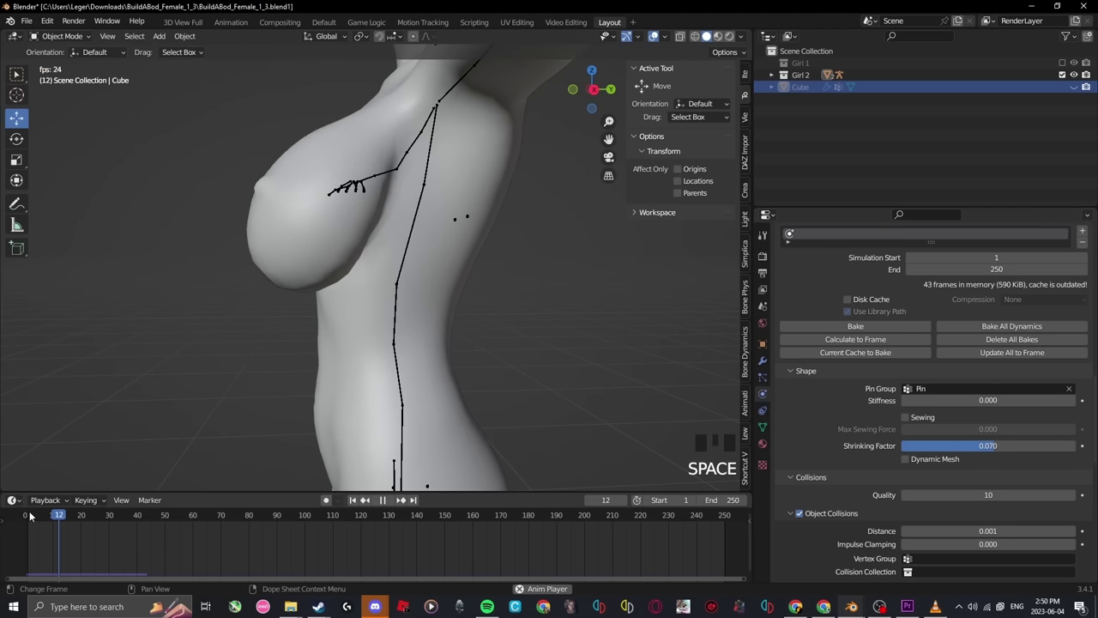
# Orbit and zoom the viewport to face the figure's front and frame the chest
pyautogui.middleClick(209, 377)
pyautogui.scroll(-3)
pyautogui.moveTo(511, 357); pyautogui.dragTo(513, 260)
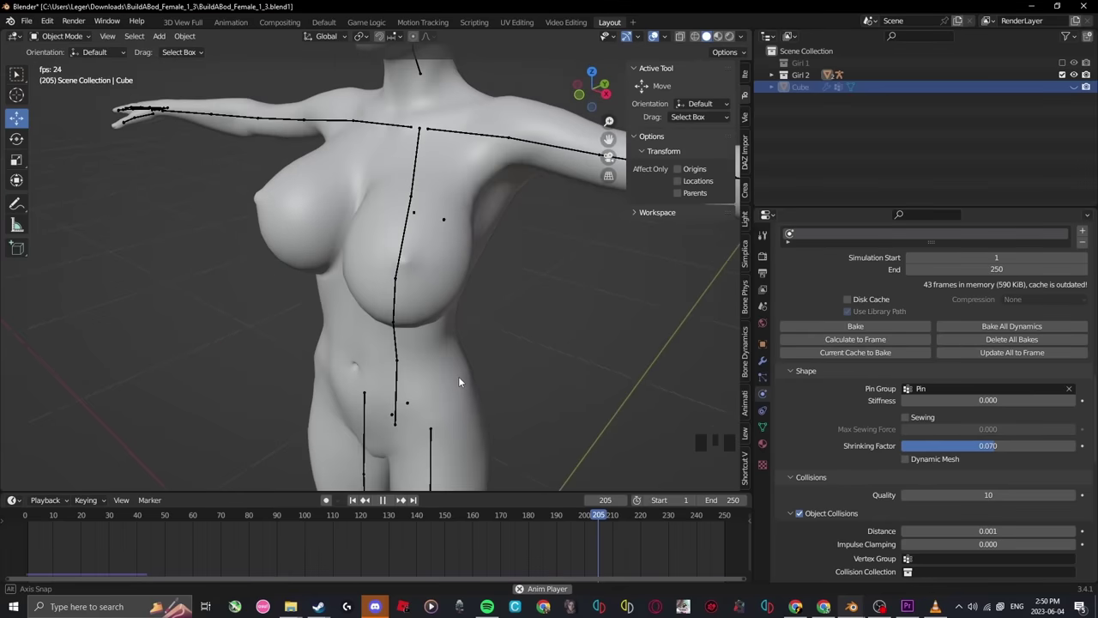
pyautogui.moveTo(580, 385); pyautogui.dragTo(885, 413)
pyautogui.scroll(-3)
pyautogui.scroll(3)
pyautogui.moveTo(991, 357); pyautogui.dragTo(585, 313)
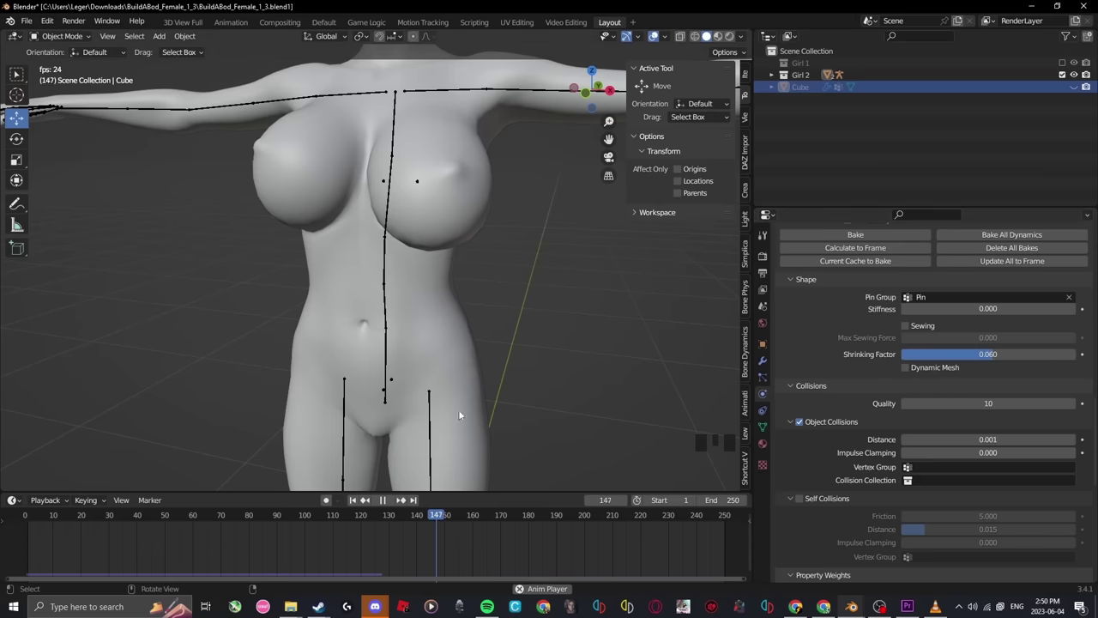
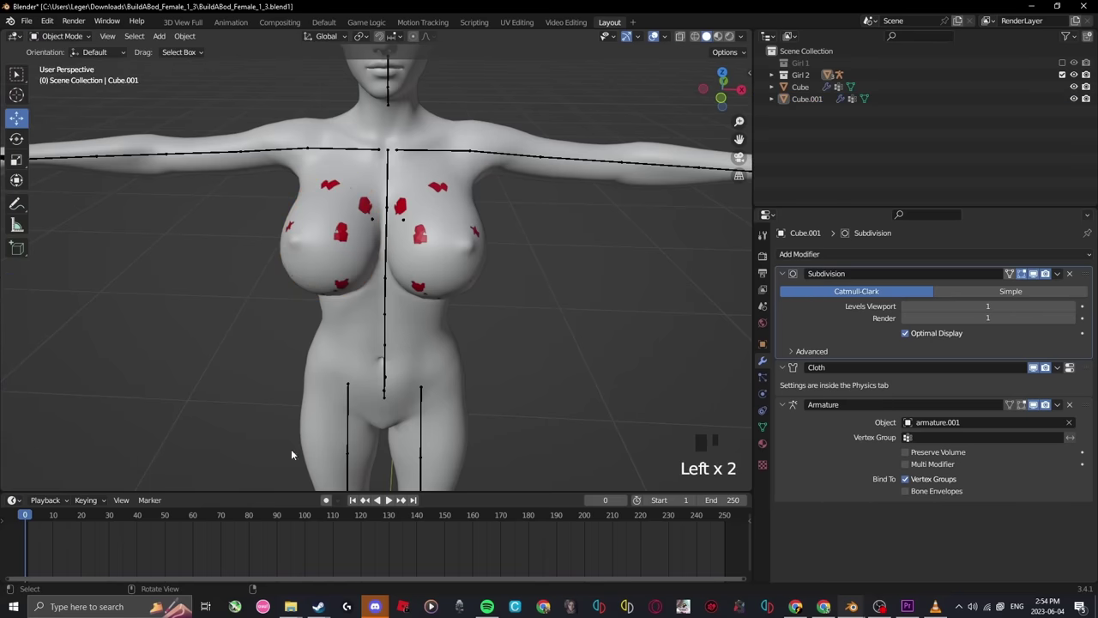
# Play and stop the simulation to check both breasts, then rewind and adjust the view
pyautogui.press('space')
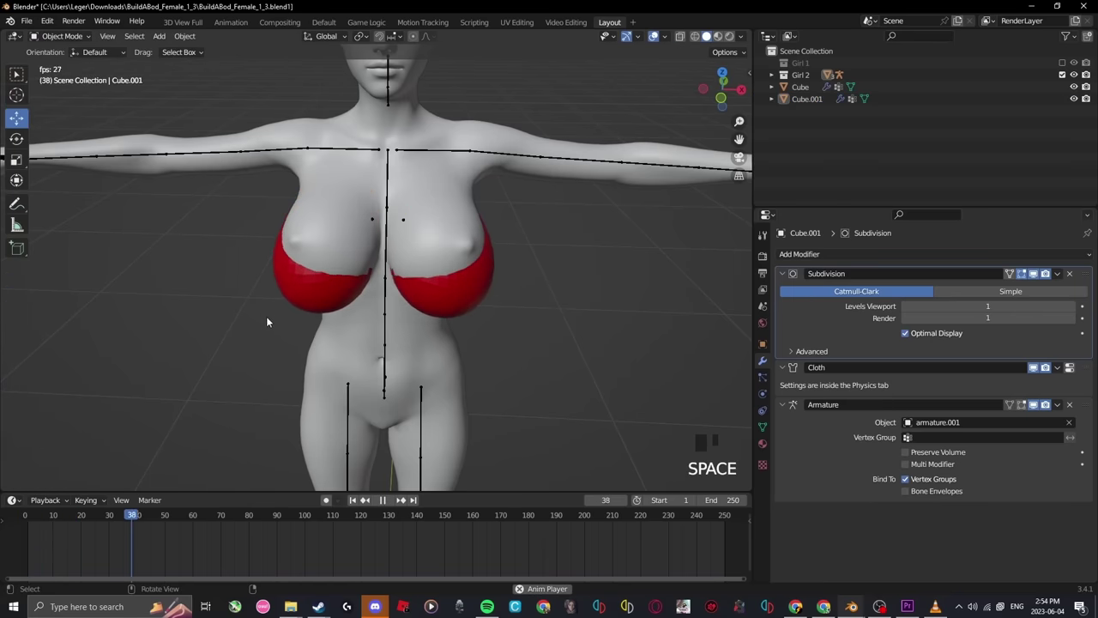
pyautogui.press('space')
pyautogui.moveTo(31, 515); pyautogui.dragTo(413, 171)
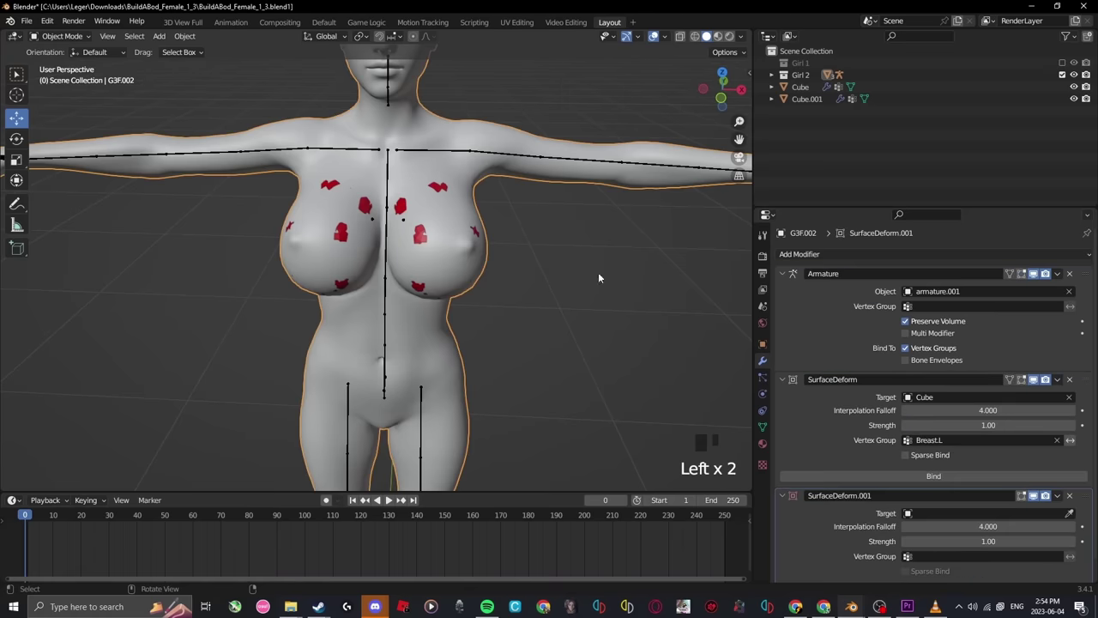
pyautogui.scroll(-3)
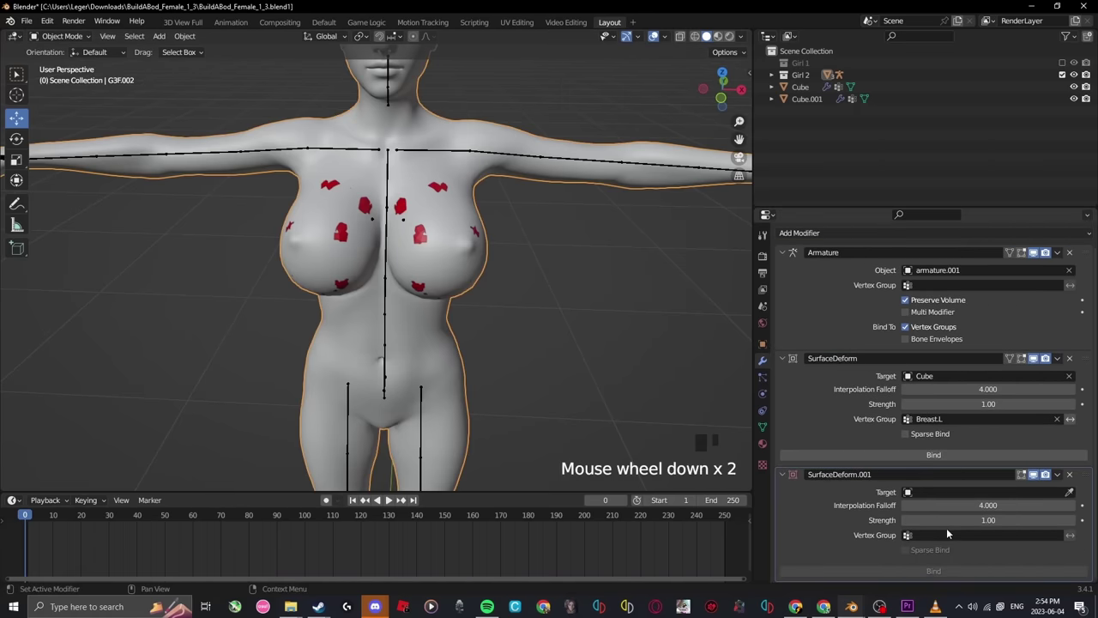
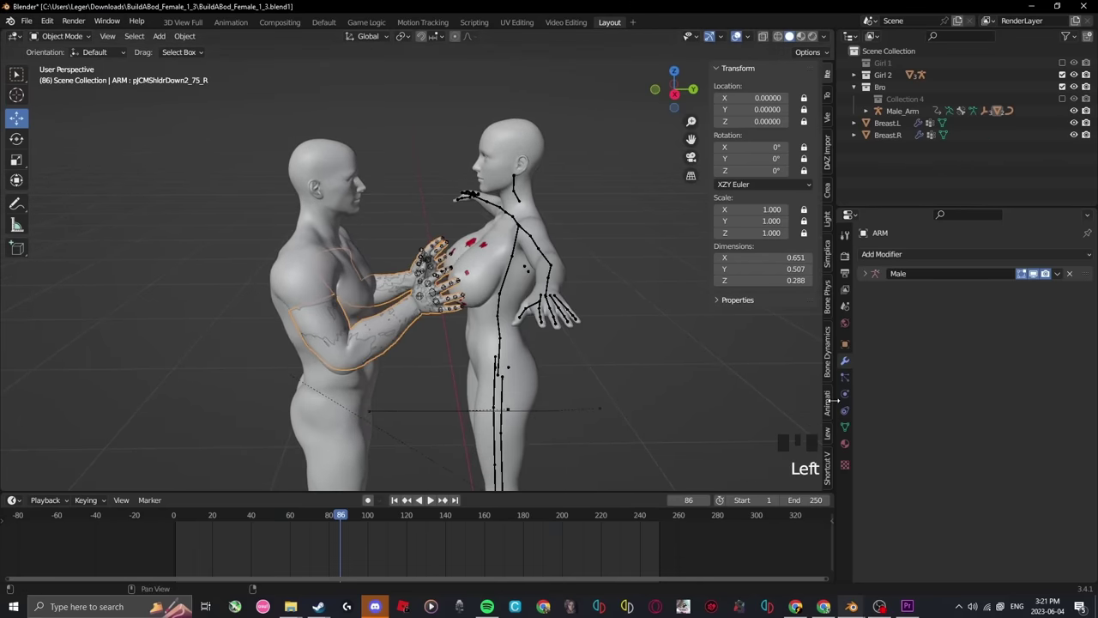
# Select the male figure's arm and delete the selected element in the viewport
pyautogui.click(847, 395)
pyautogui.moveTo(951, 272); pyautogui.dragTo(277, 318)
pyautogui.click(315, 316)
pyautogui.press('Delete')
pyautogui.moveTo(344, 326); pyautogui.dragTo(423, 254)
pyautogui.click(423, 254)
# Hide the Girl 2 collection and select the Male_Arm rig so only the red breast mesh remains
pyautogui.click(853, 399)
pyautogui.click(1005, 296)
pyautogui.click(1068, 79)
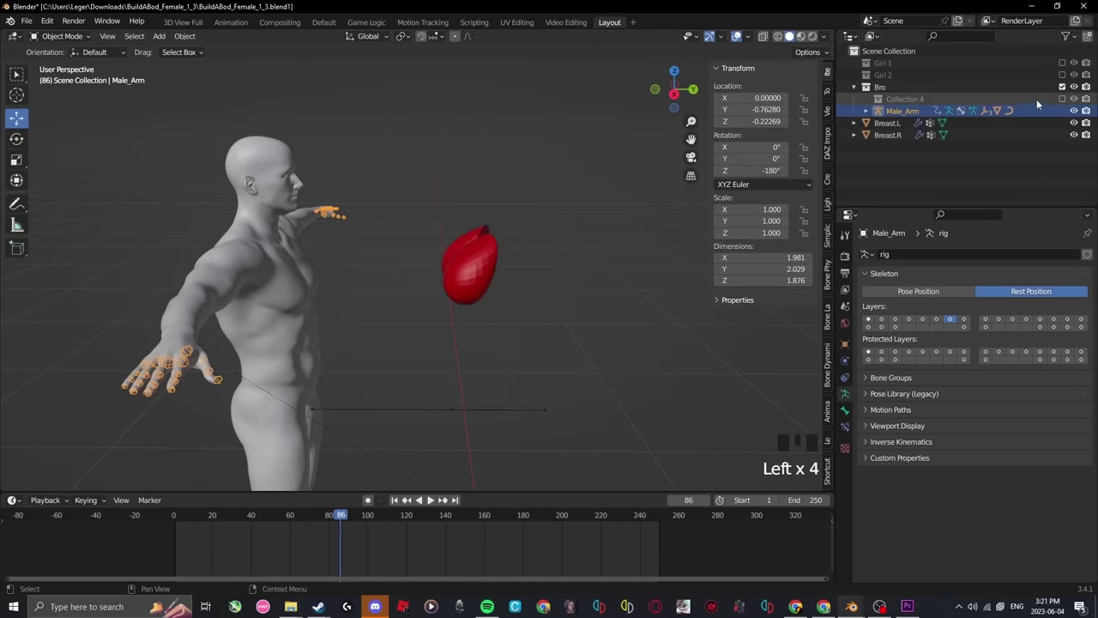
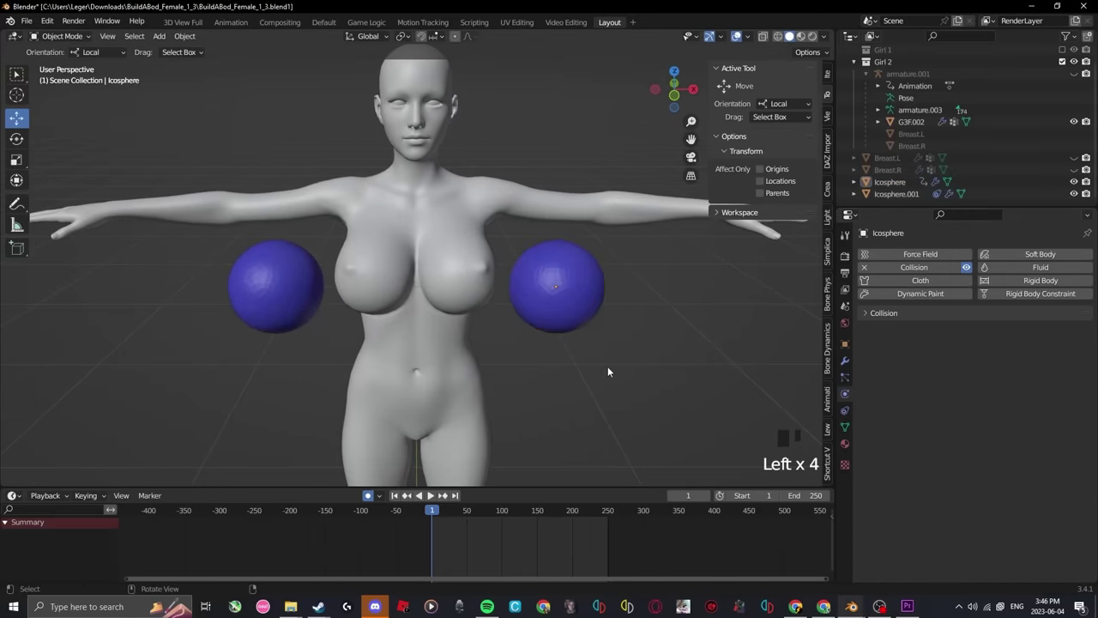
# Play the animation where the two Icosphere collision spheres squeeze the breasts together
pyautogui.press('space')
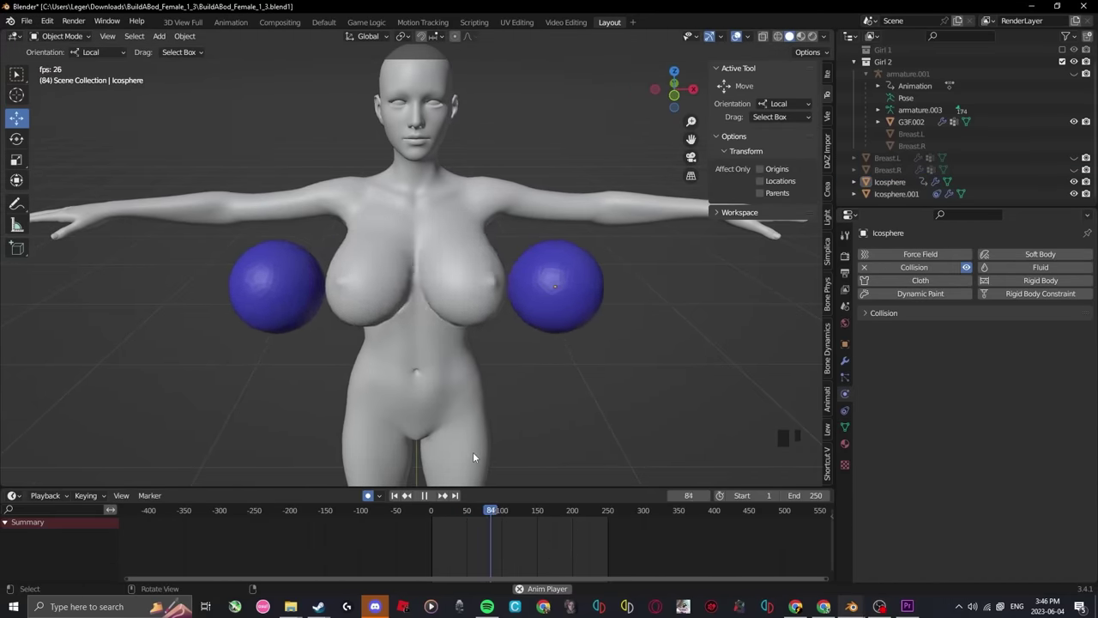
pyautogui.scroll(3)
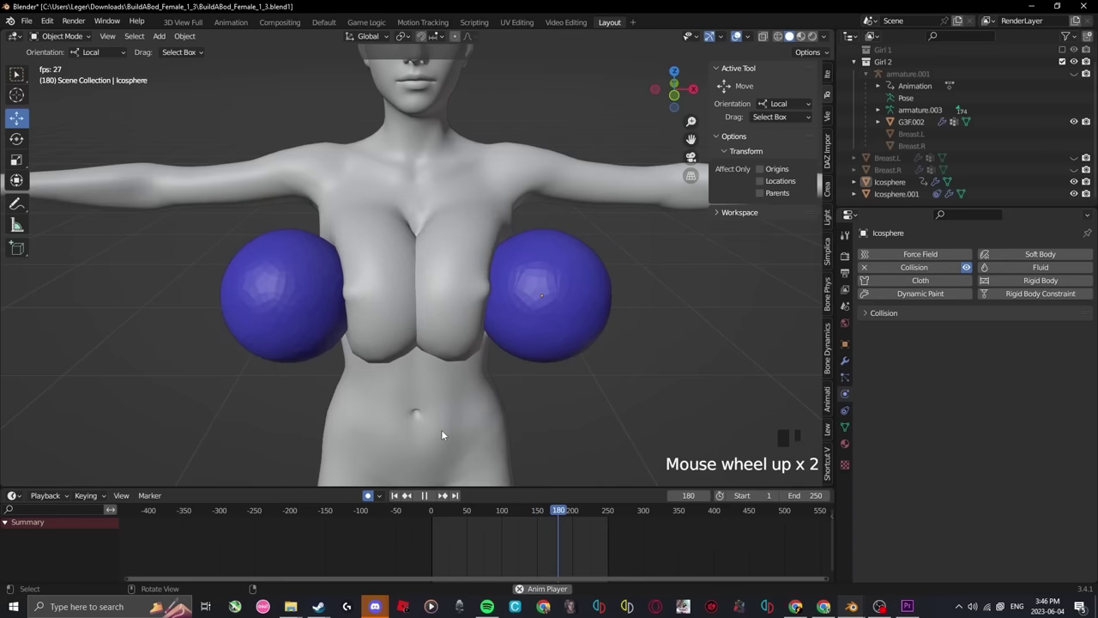
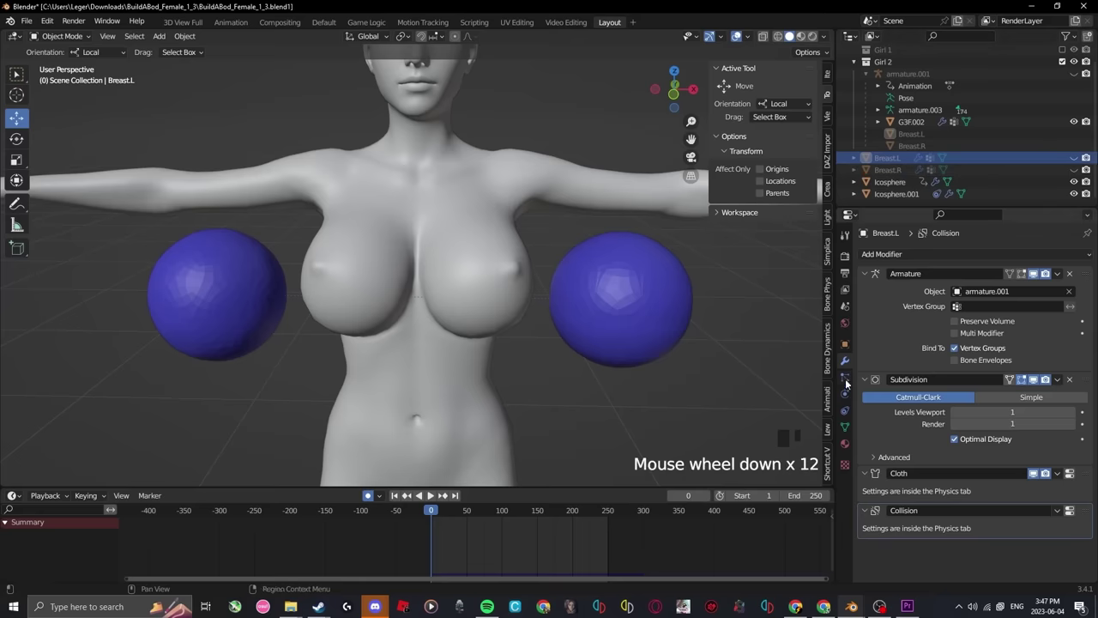
# Select Breast.L, scroll Physics to the cloth cache and replay the sphere collision simulation
pyautogui.click(849, 394)
pyautogui.scroll(-3)
pyautogui.moveTo(907, 318); pyautogui.dragTo(914, 390)
pyautogui.scroll(-3)
pyautogui.moveTo(1000, 424); pyautogui.dragTo(630, 368)
pyautogui.press('space')
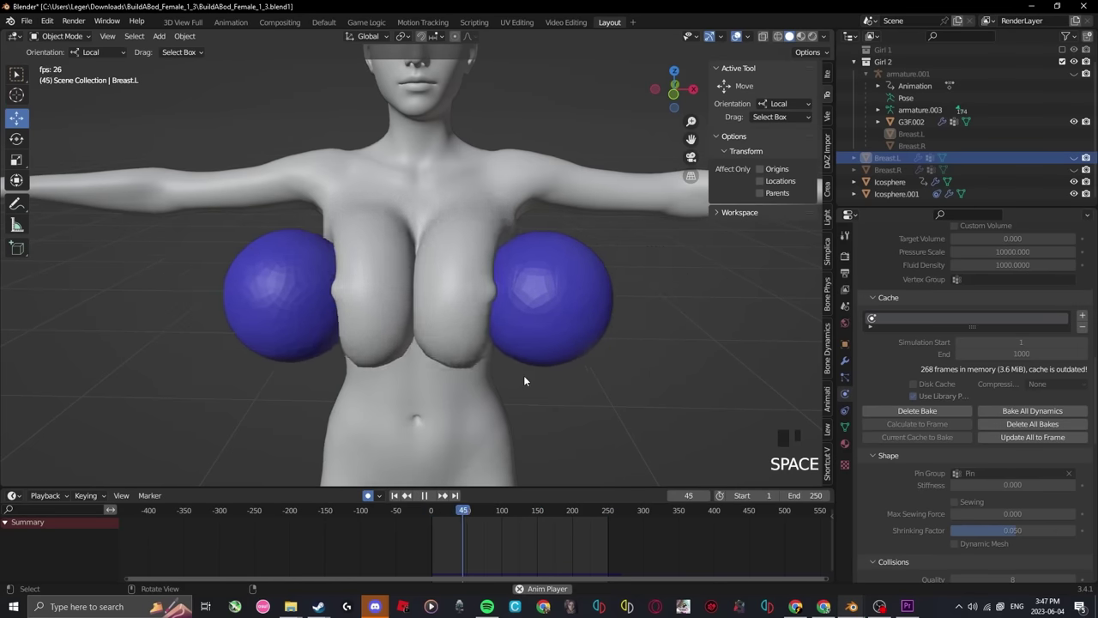
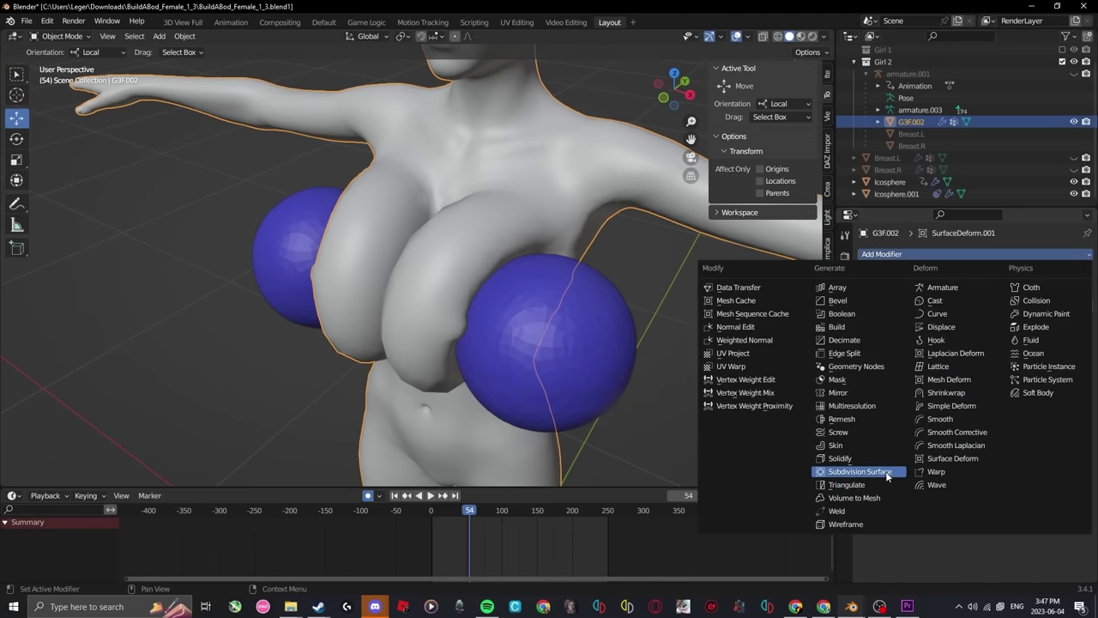
# Browse the Add Modifier menu and switch to the two-figure scene with Small breast meshes
pyautogui.click(947, 352)
pyautogui.moveTo(701, 343); pyautogui.dragTo(773, 333)
pyautogui.click(676, 350)
pyautogui.moveTo(683, 347); pyautogui.dragTo(576, 312)
pyautogui.scroll(-3)
pyautogui.click(590, 344)
# Frame both figures in profile and play the side-by-side jiggle animation
pyautogui.moveTo(598, 361); pyautogui.dragTo(634, 383)
pyautogui.moveTo(623, 360); pyautogui.dragTo(474, 400)
pyautogui.press('space')
pyautogui.moveTo(473, 393); pyautogui.dragTo(393, 487)
pyautogui.press('space')
pyautogui.moveTo(424, 511); pyautogui.dragTo(501, 391)
pyautogui.press('space')
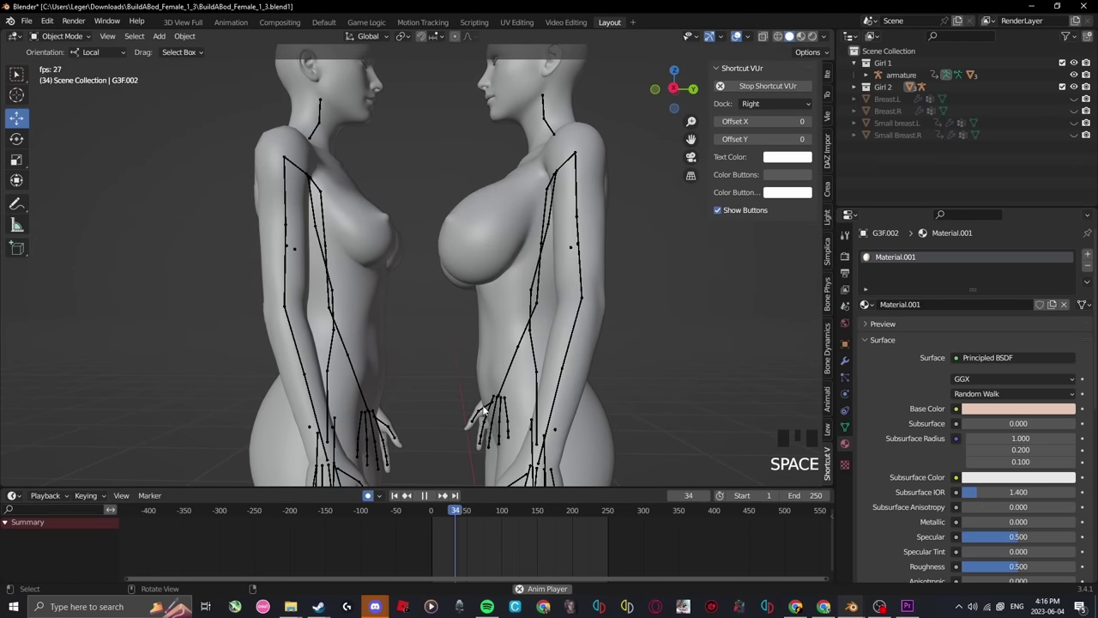